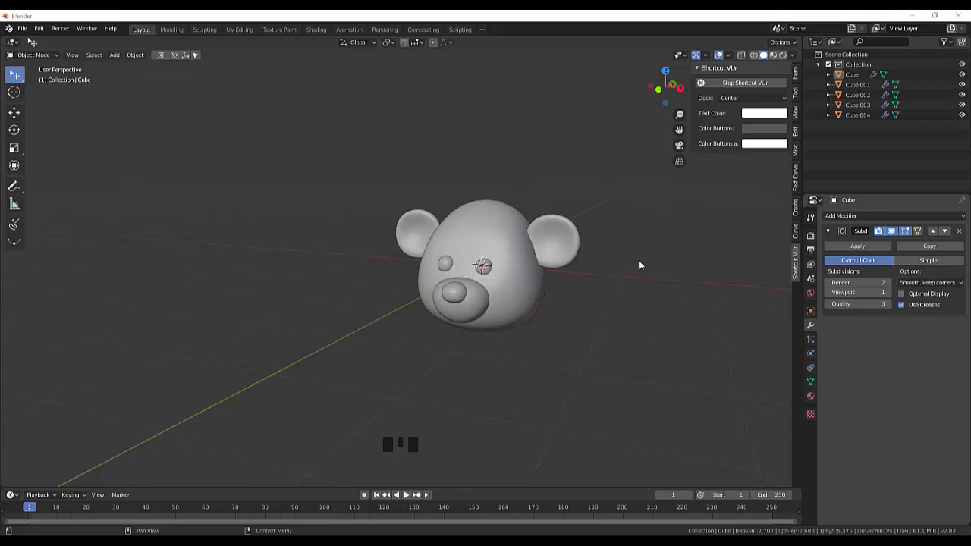
- Orbit to face the bear head, then add a new cube at the scene centre
scroll("down", 3)
scroll("up", 3)
left_click_drag(629, 406, 574, 434)
left_click_drag(576, 448, 576, 415)
scroll("down", 3)
left_click(563, 375)
- Subdivide the cube (Ctrl+2) into a smooth sphere and move it below the head
key("shift+a")
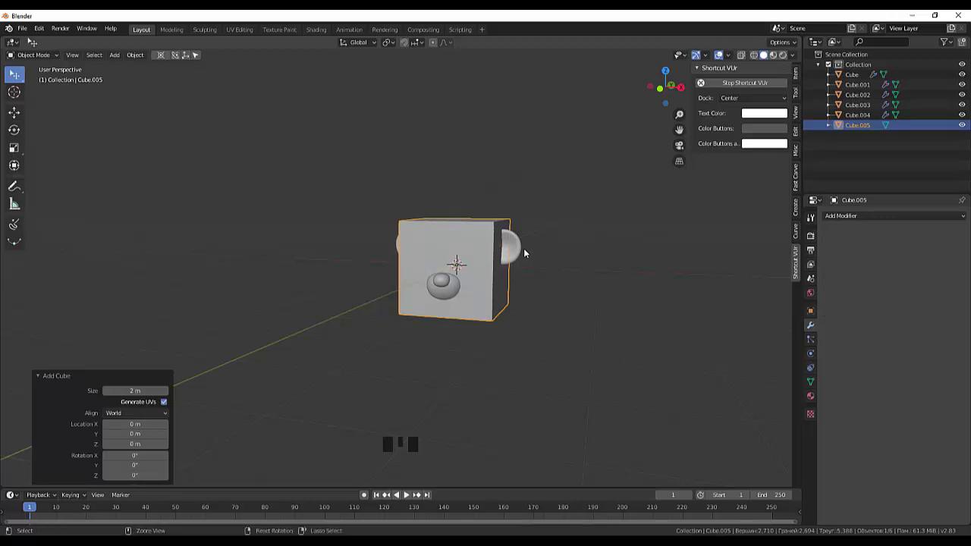
key("ctrl+2")
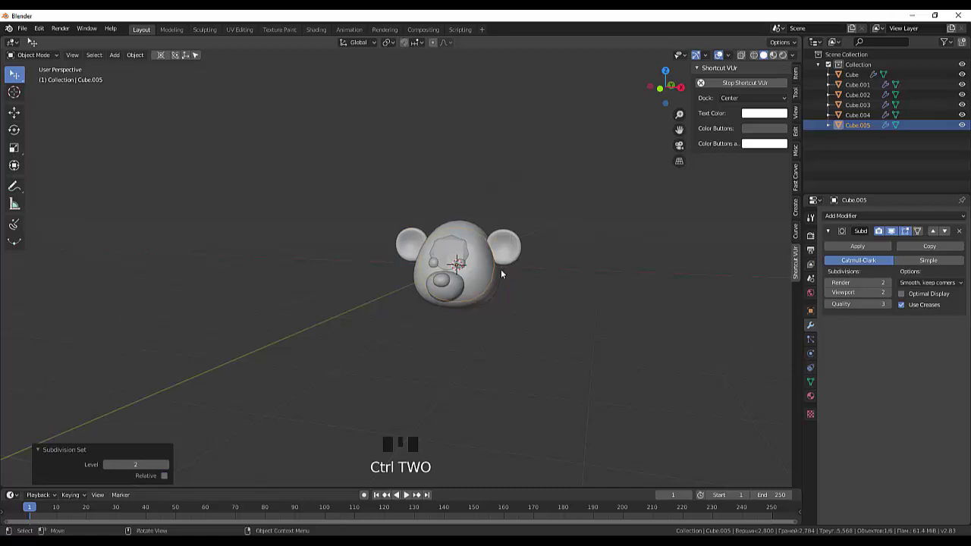
key("g")
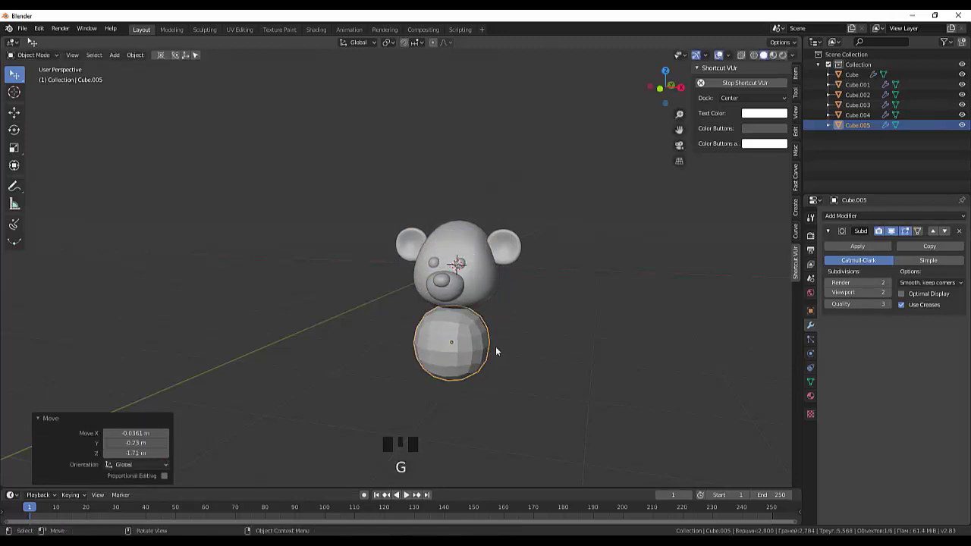
left_click_drag(514, 350, 532, 350)
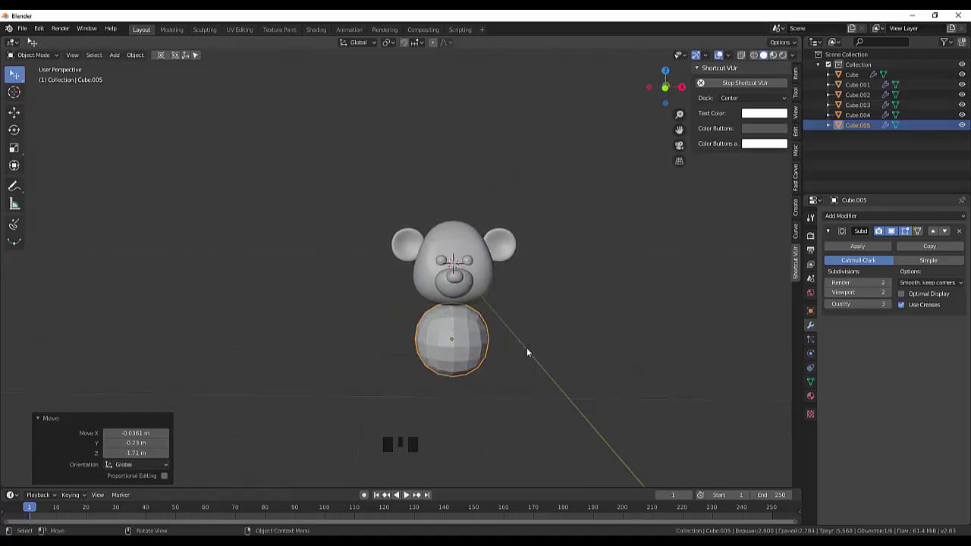
- From the Right view, apply the Subdivision modifier to make the body sphere permanent
key("KP_3")
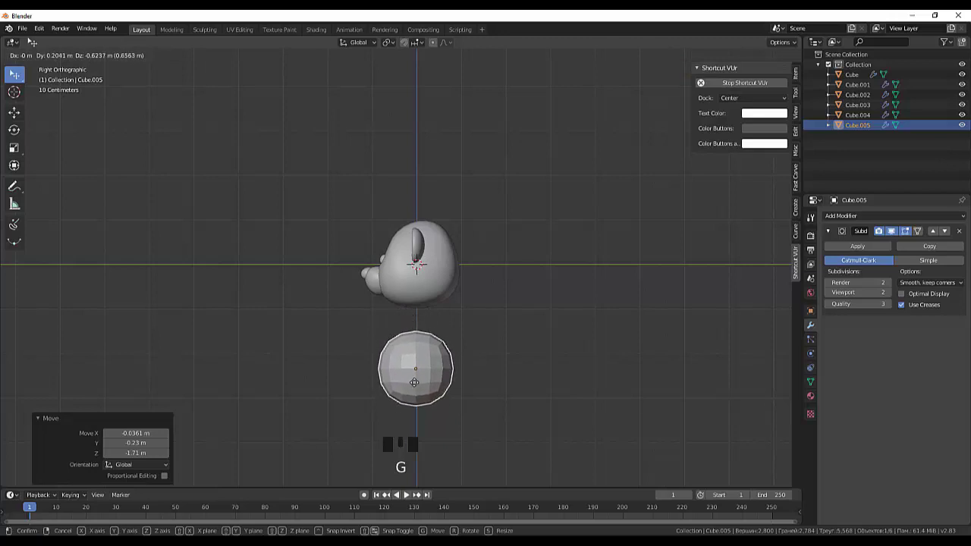
scroll("up", 3)
scroll("up", 3)
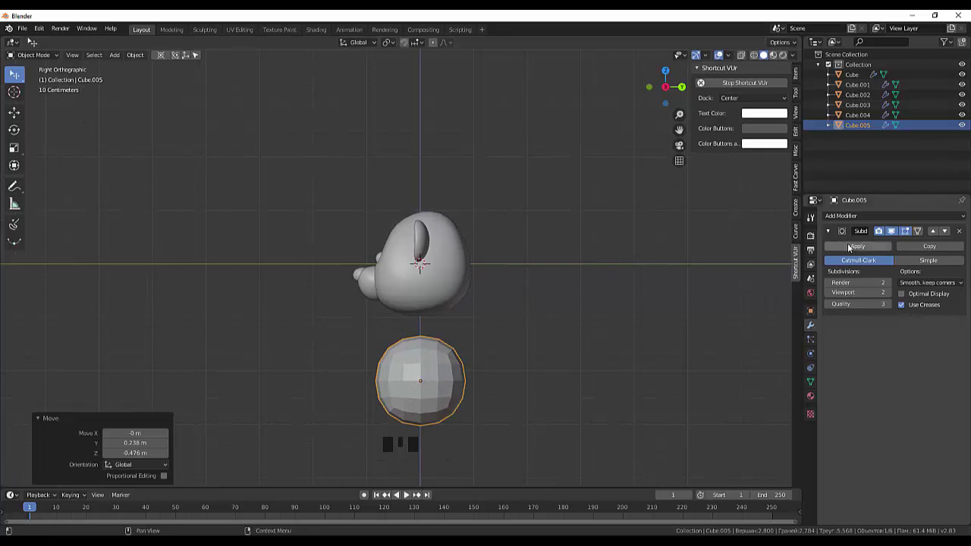
left_click_drag(855, 246, 409, 374)
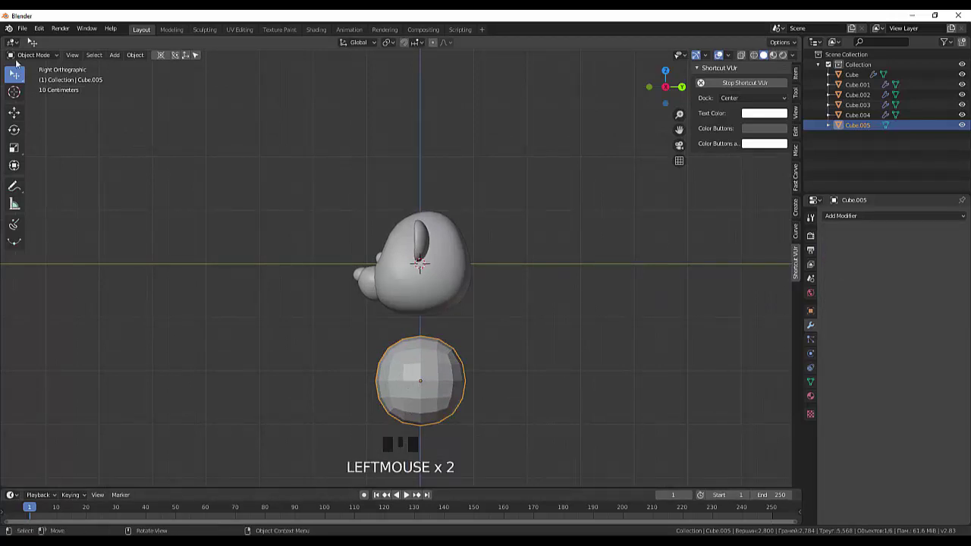
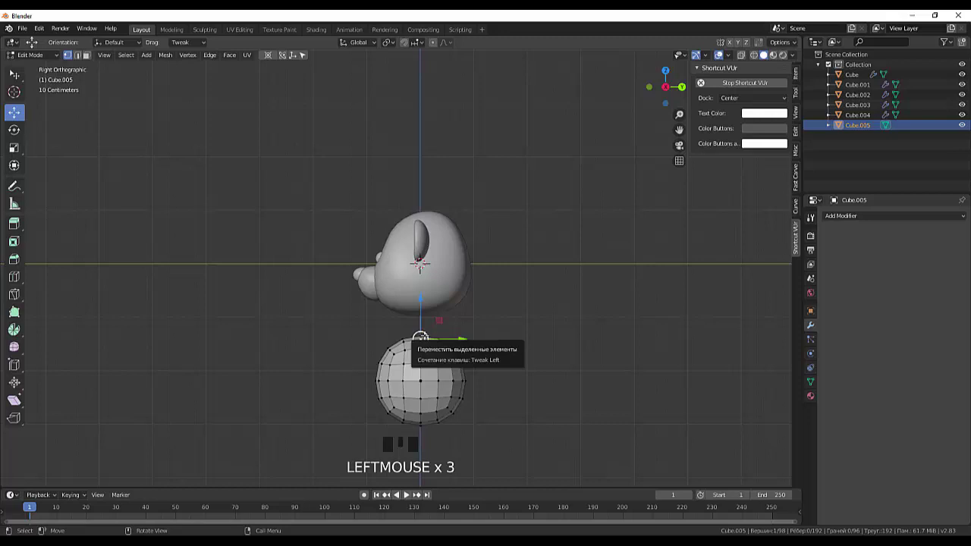
- Enter Edit Mode on the body sphere with the top vertex selected and Proportional Editing on
scroll("up", 3)
scroll("down", 3)
scroll("up", 3)
scroll("down", 3)
key("g")
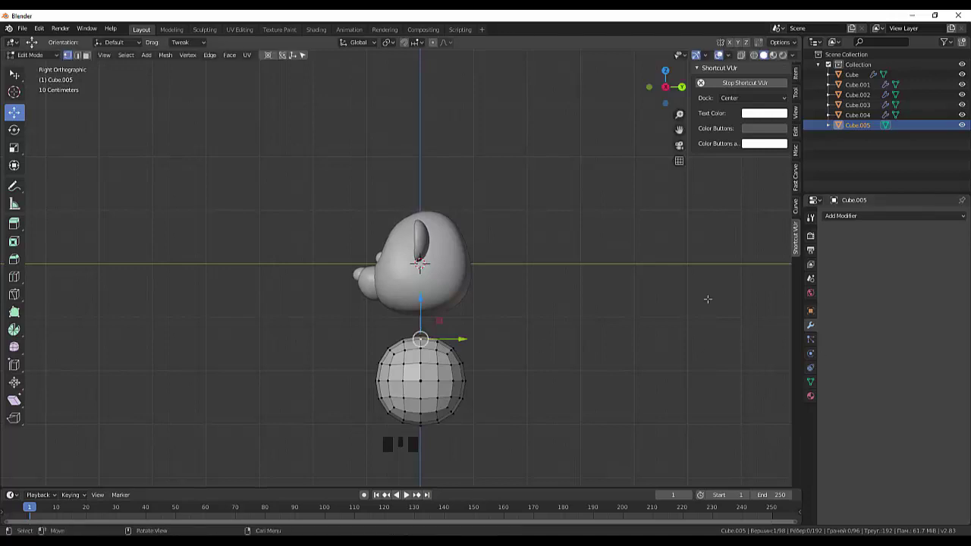
left_click(440, 45)
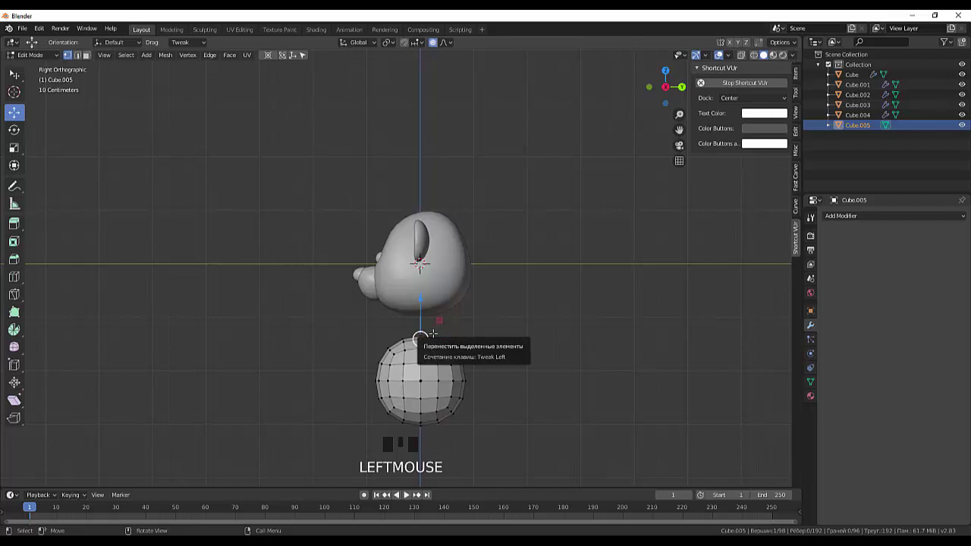
- Pull the body's top vertex upward with proportional falloff toward a tall egg shape
key("g")
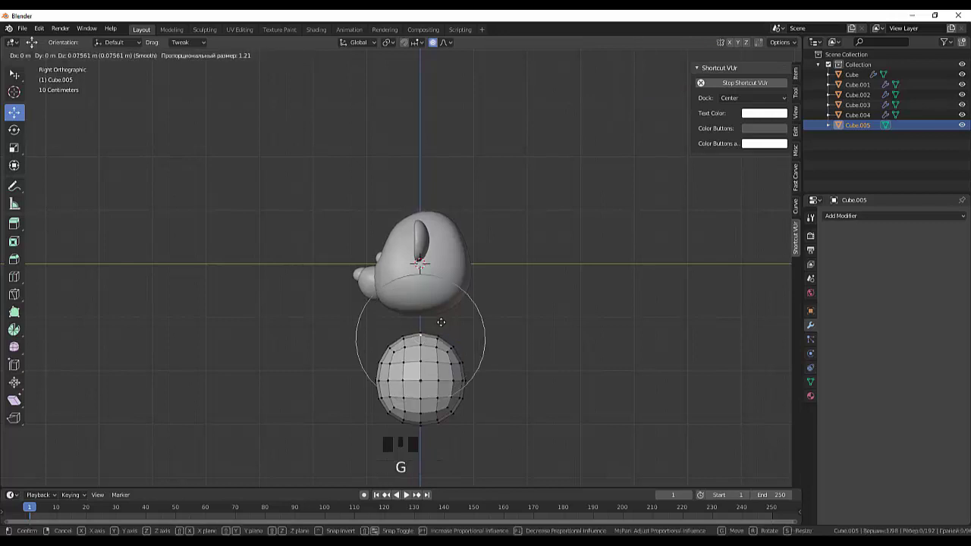
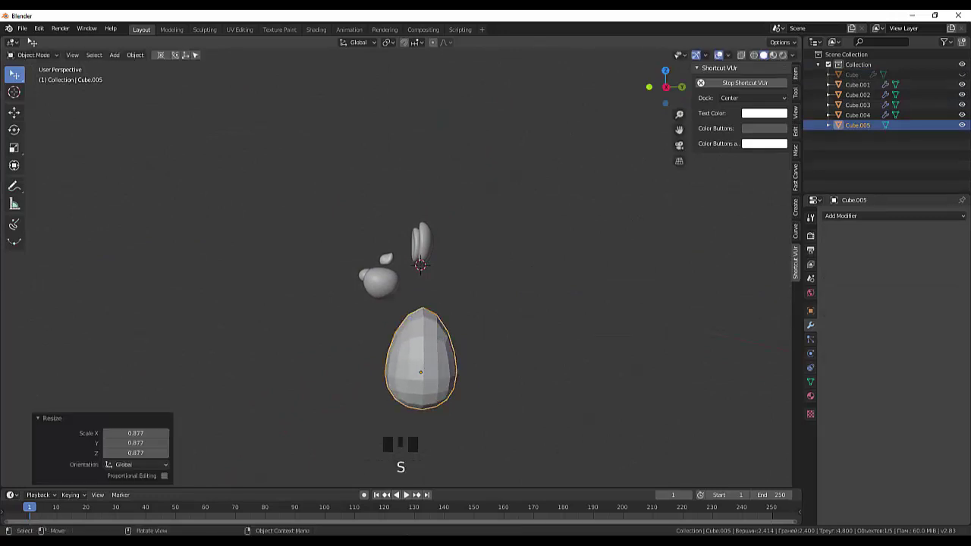
- Orbit to face the bear from the front and select a vertex on the egg-shaped body
left_click_drag(469, 350, 447, 369)
scroll("up", 3)
left_click(432, 352)
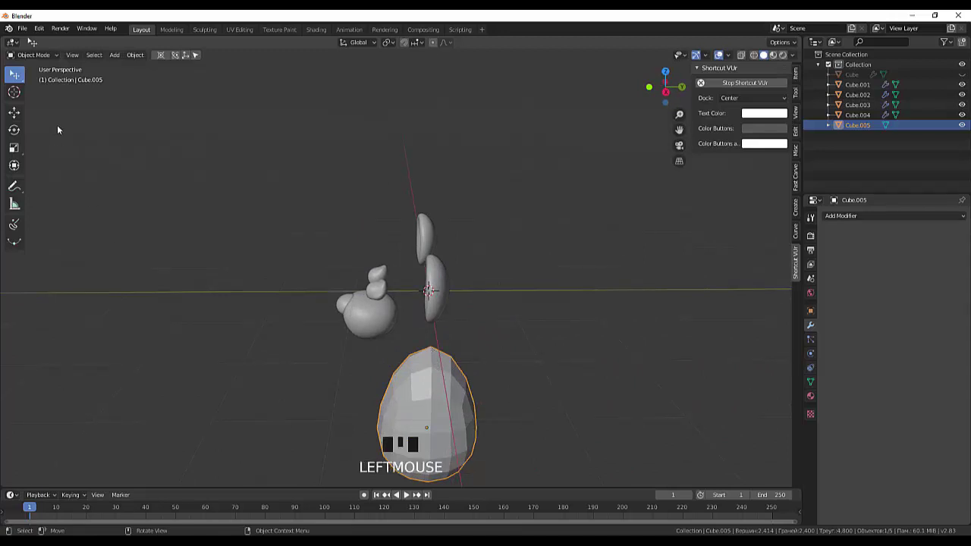
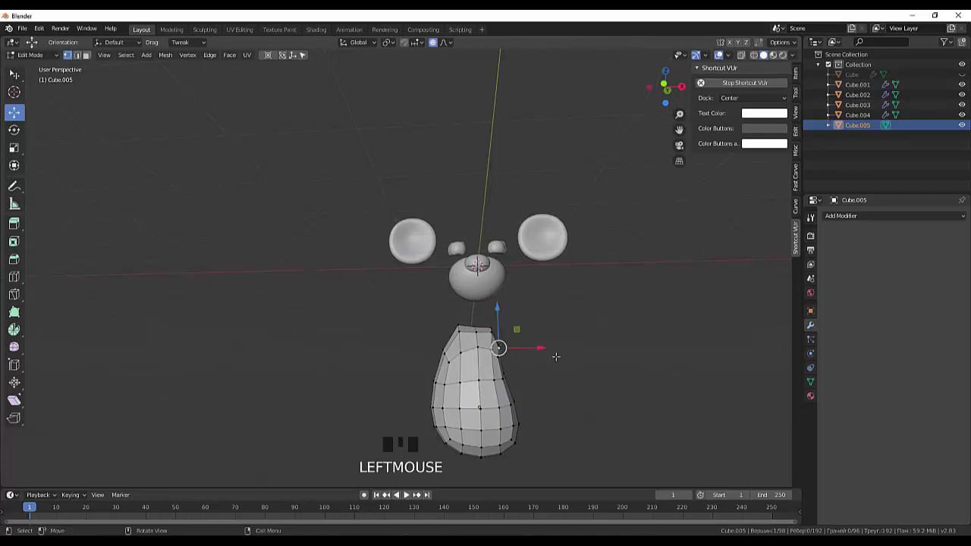
- Proportionally move side and front vertices, in Right view, so the belly bulges forward
key("g")
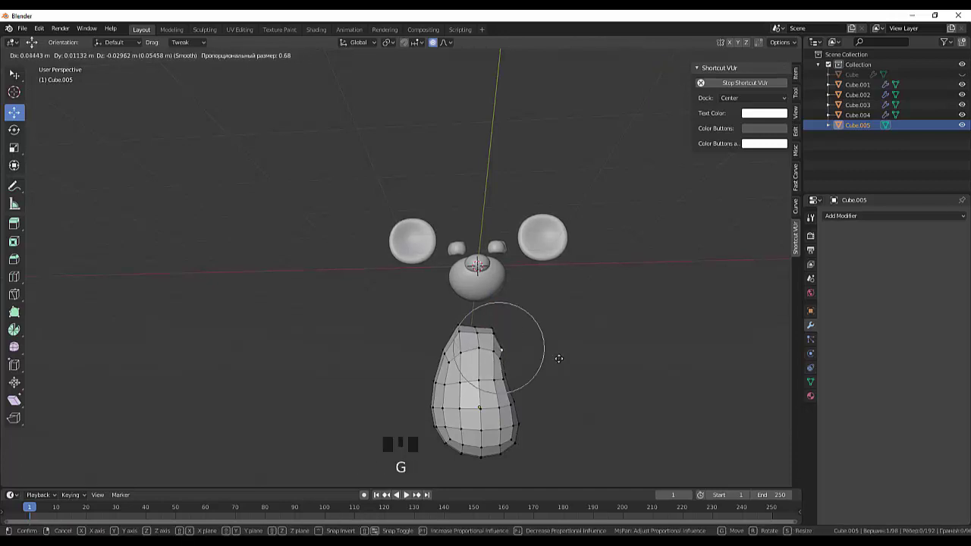
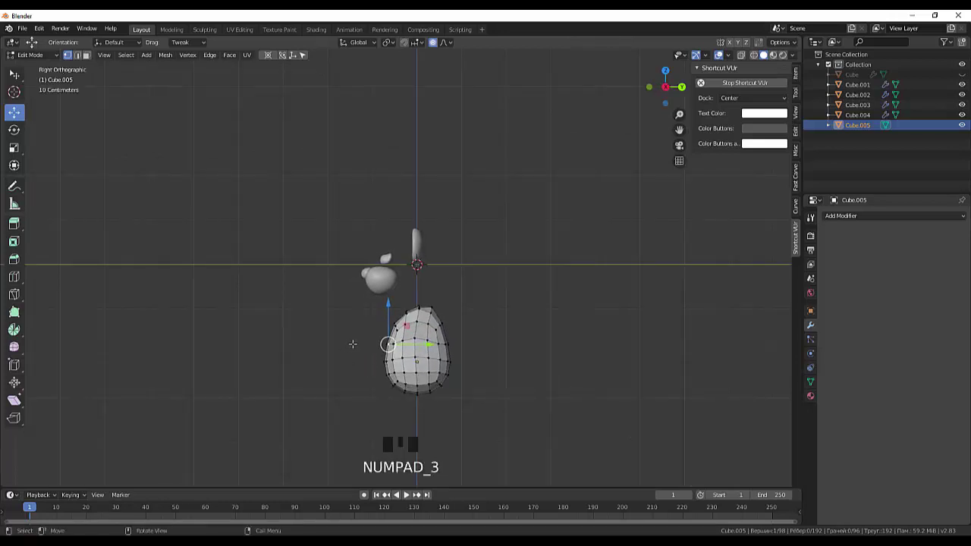
key("g")
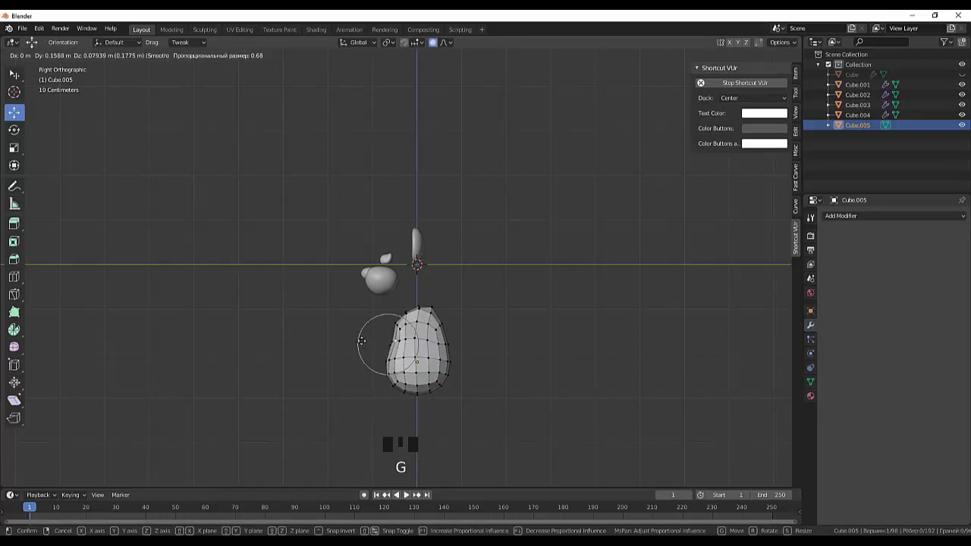
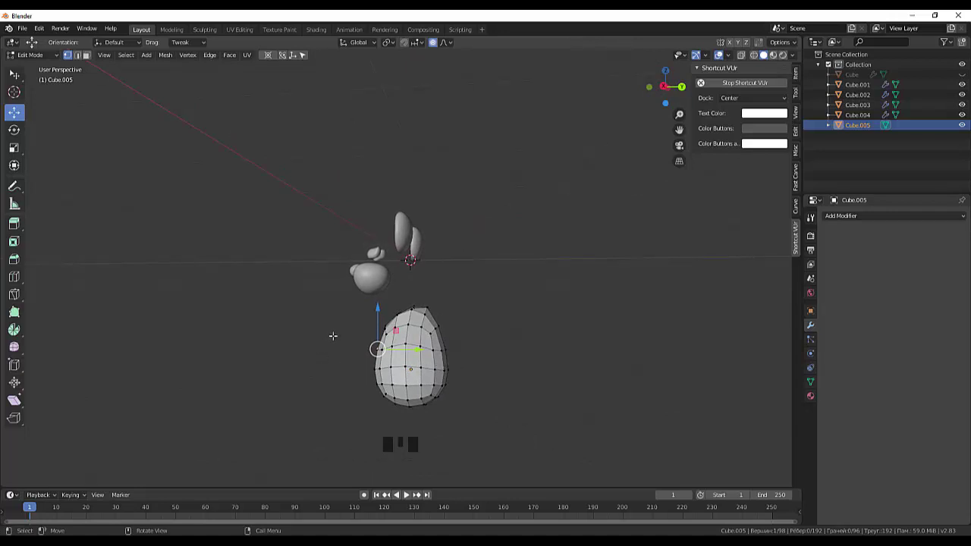
key("KP_3")
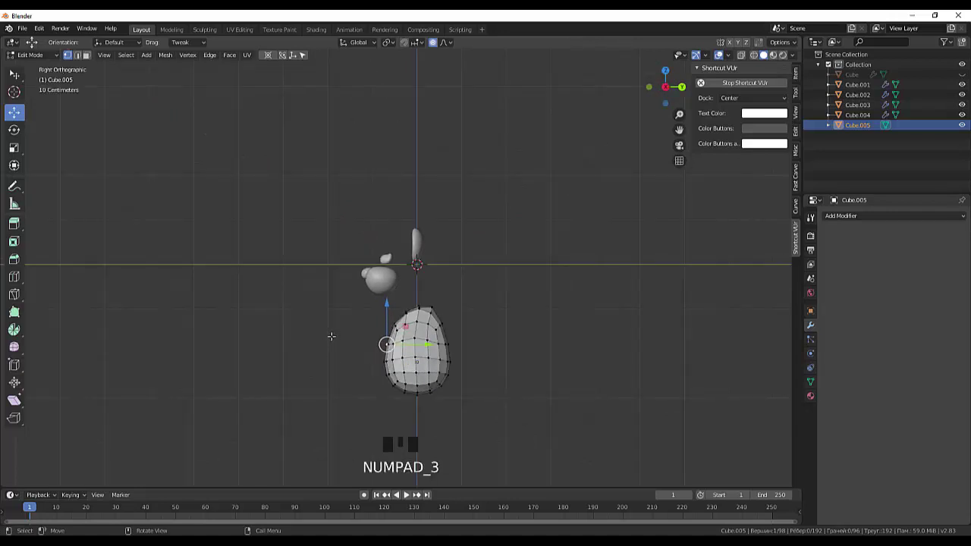
key("g")
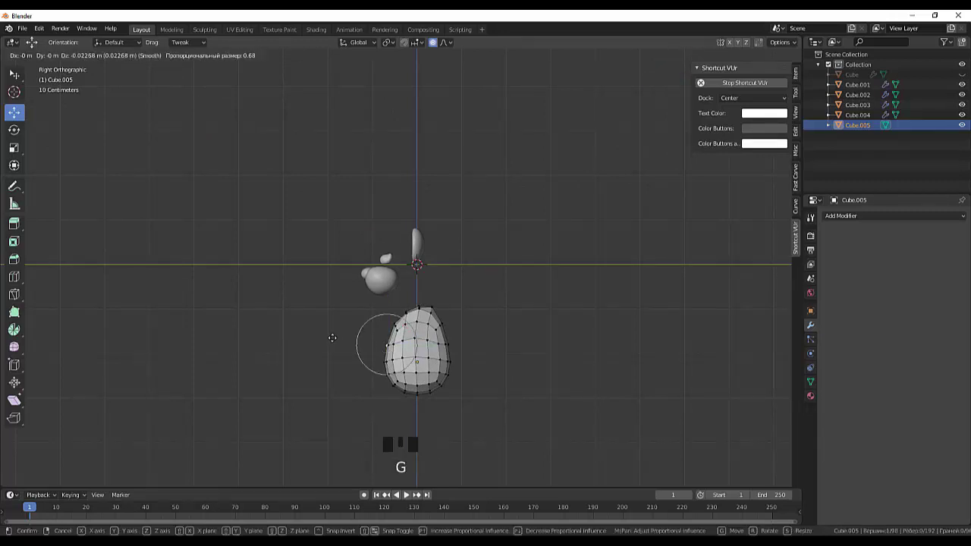
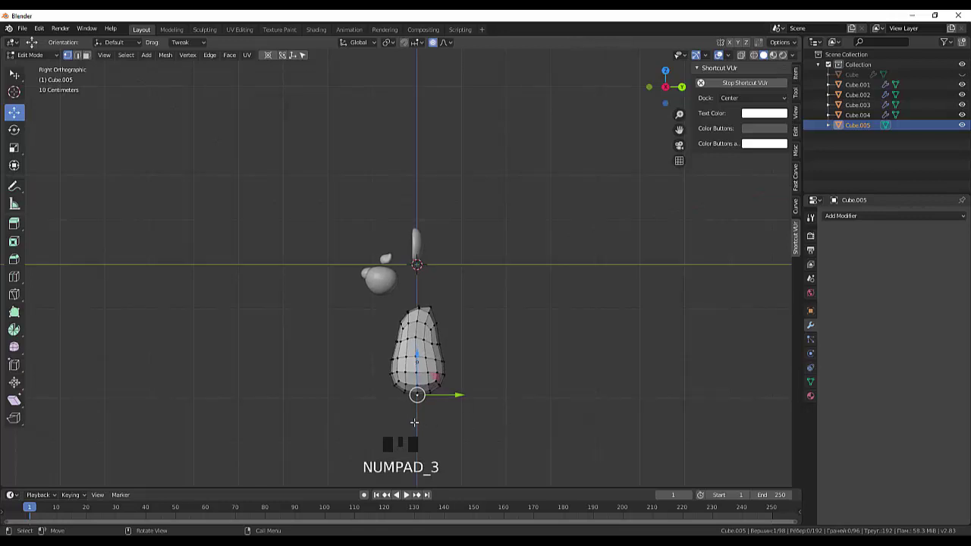
- Raise the bottom vertex of the body about 0.24 m proportionally, then view from the front
key("g")
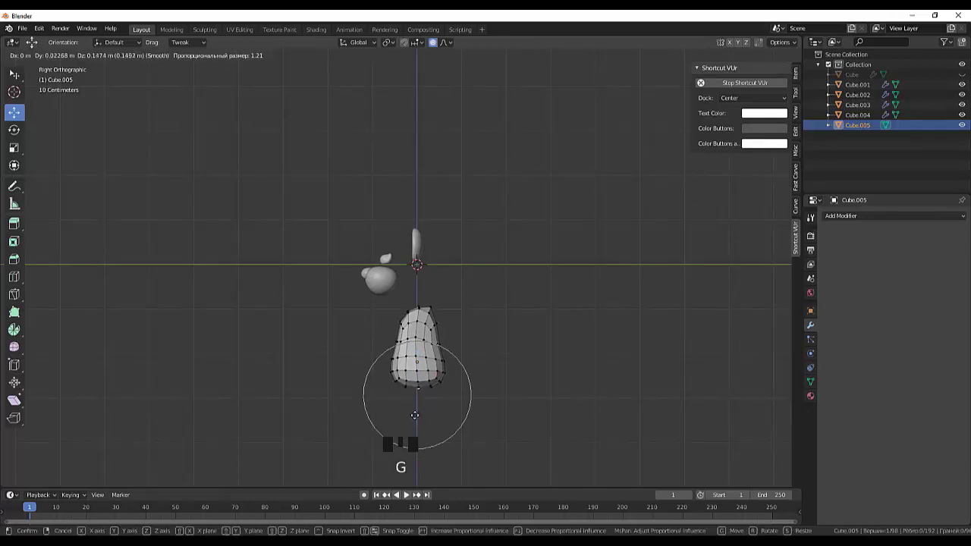
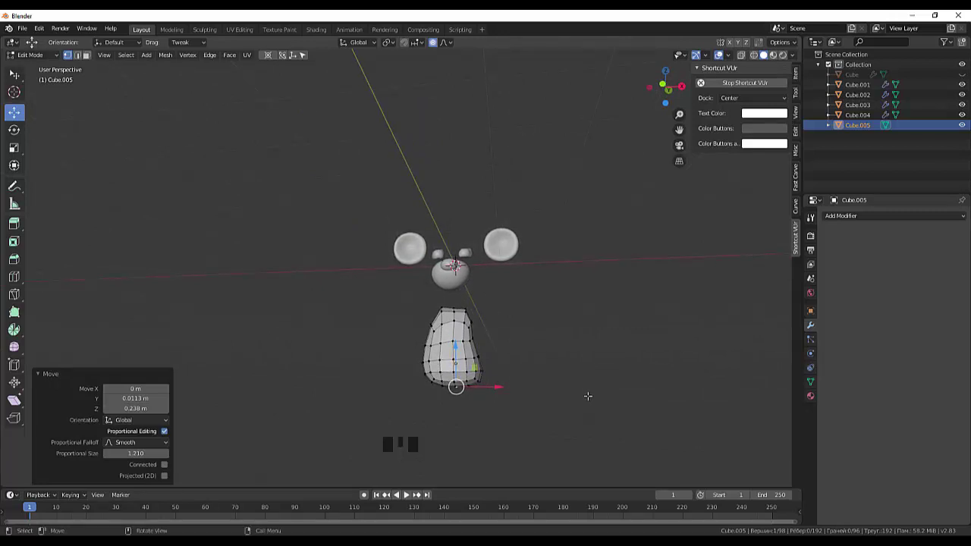
key("KP_1")
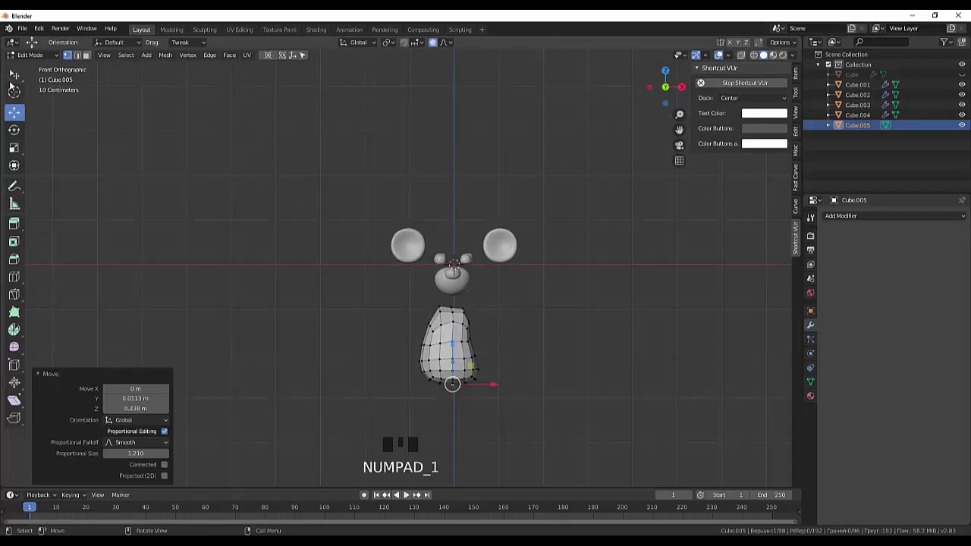
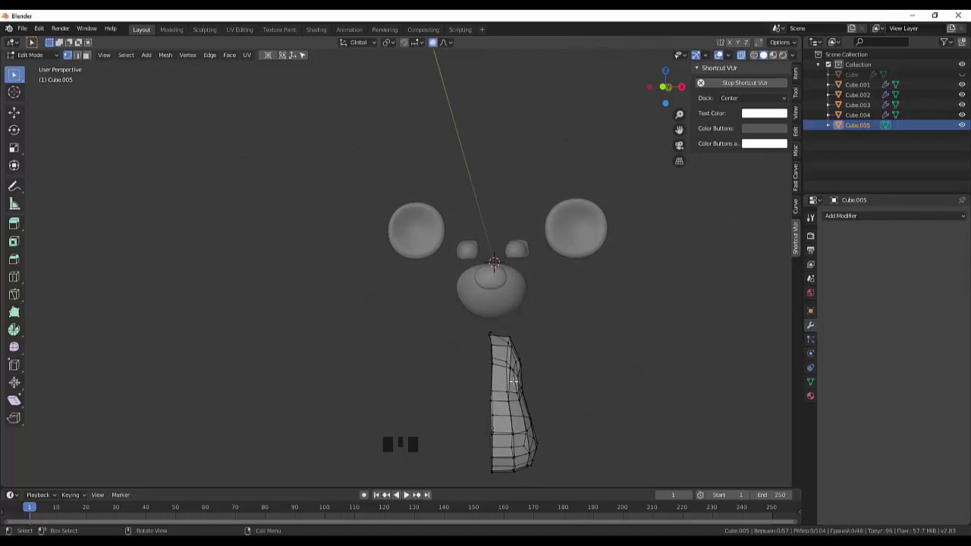
key("KP_1")
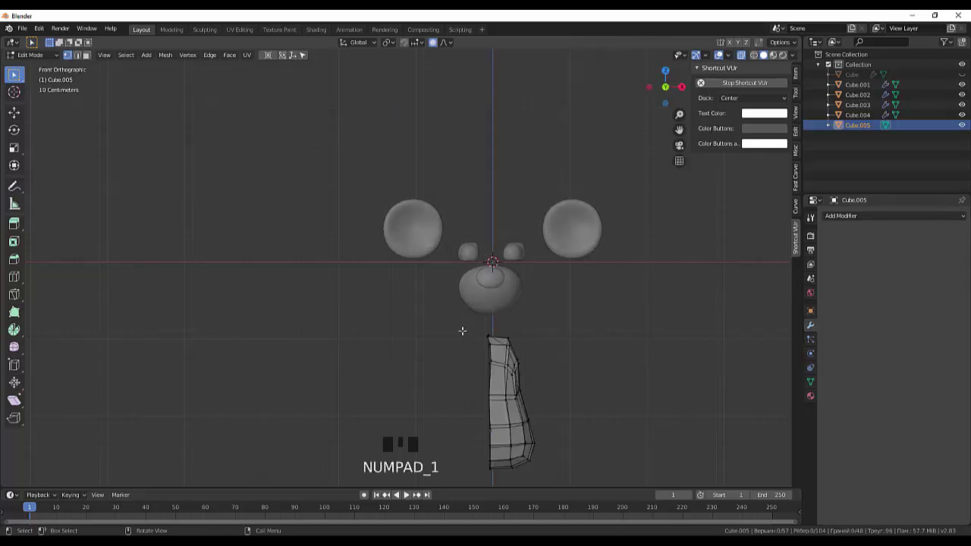
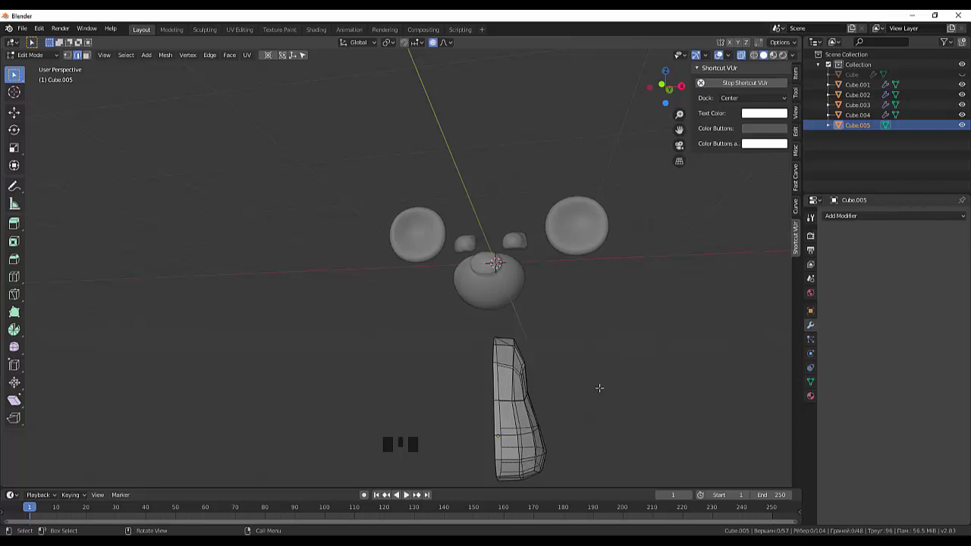
key("KP_1")
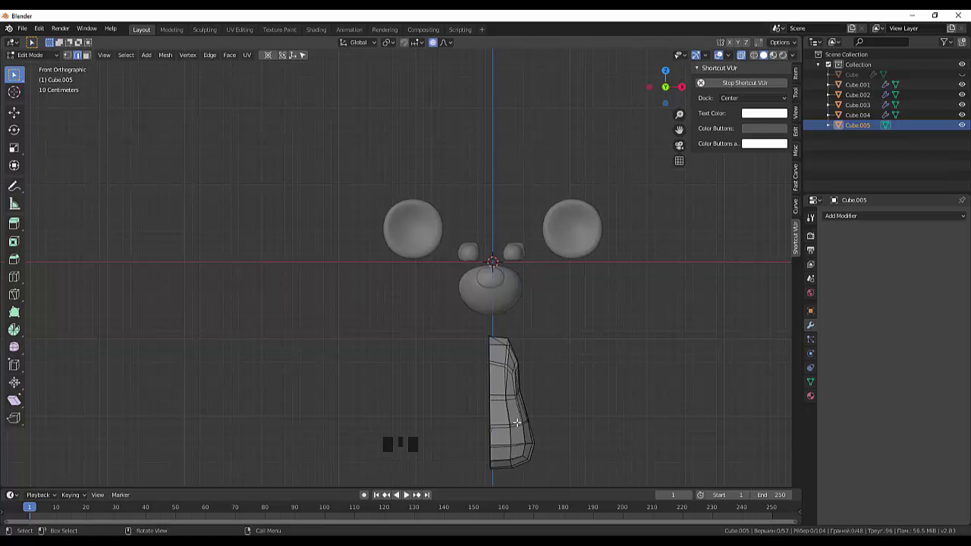
left_click(480, 328)
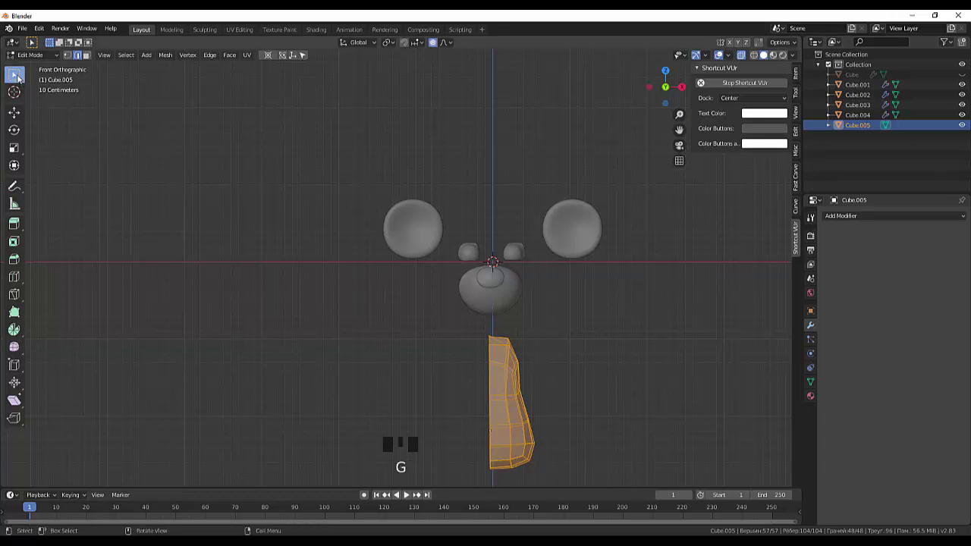
left_click_drag(38, 57, 510, 427)
left_click_drag(552, 407, 348, 426)
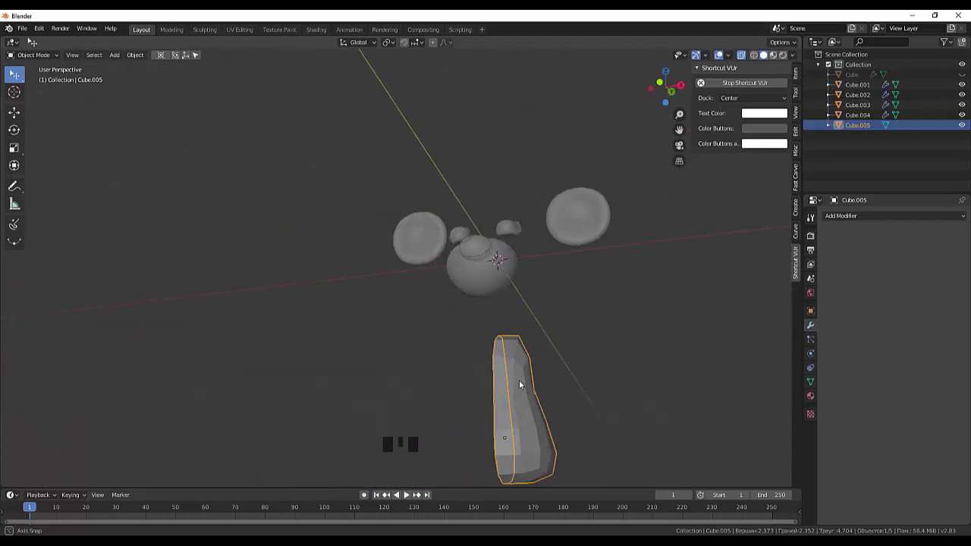
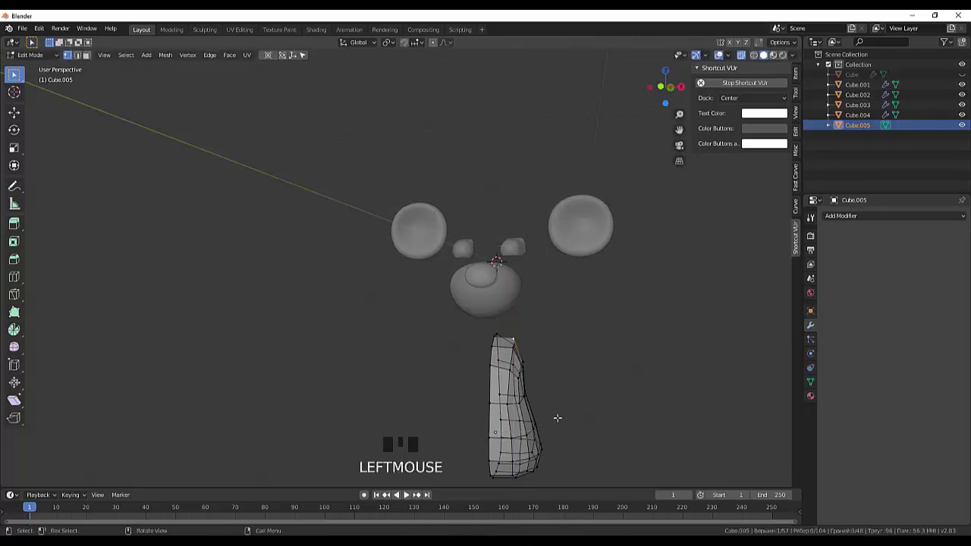
- Move the half body's top and side vertices and the whole mesh into shape under the head
key("g")
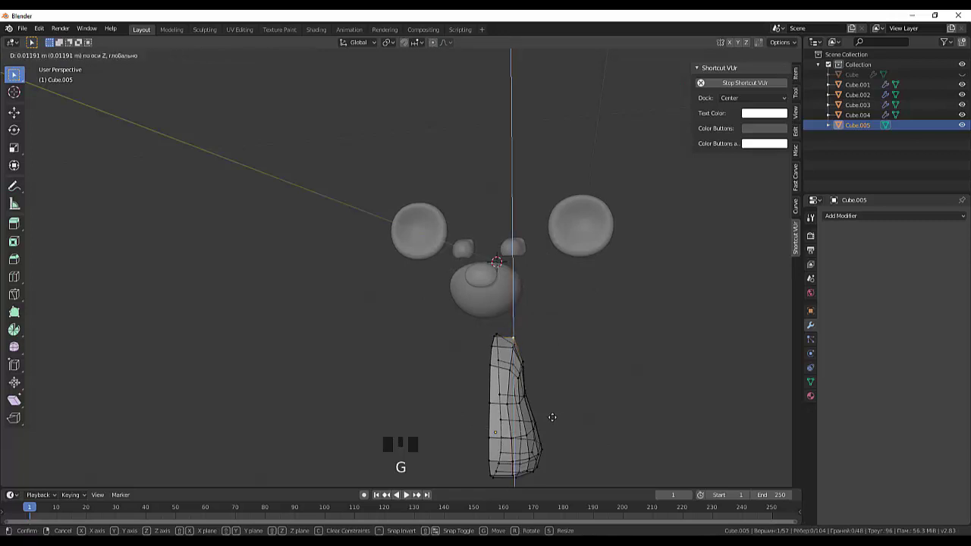
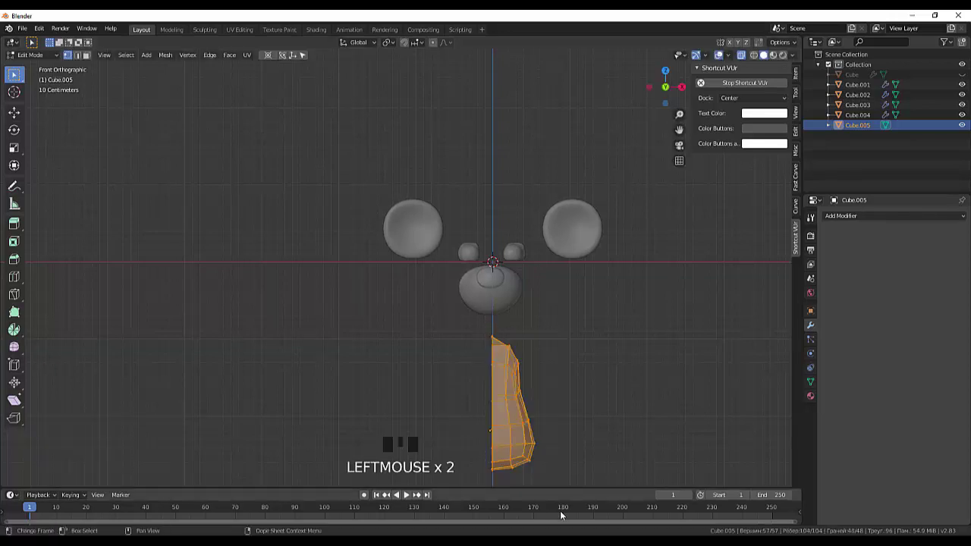
key("g")
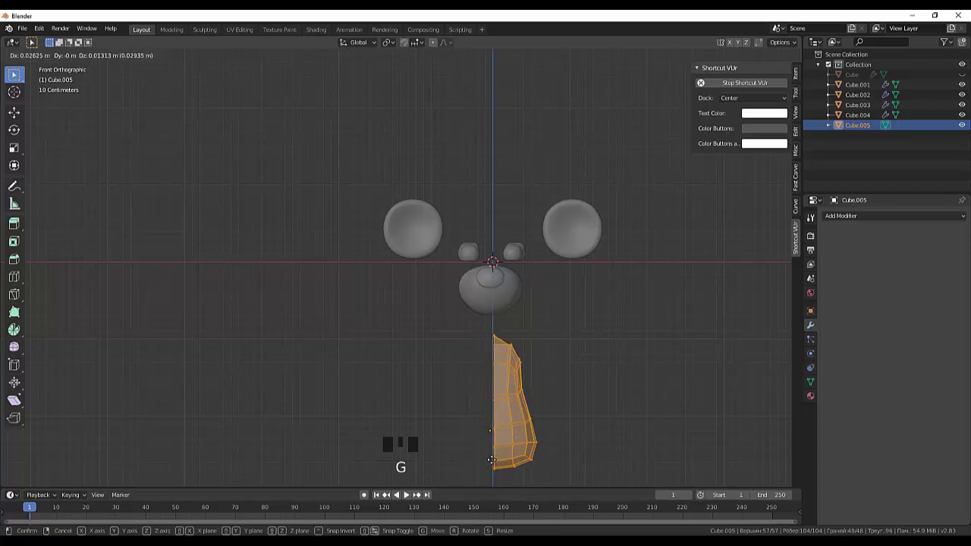
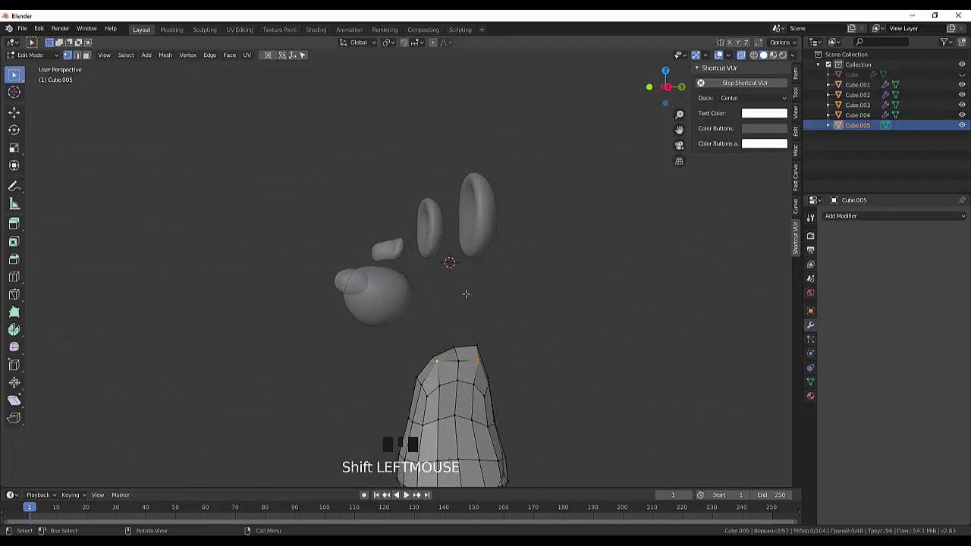
key("g")
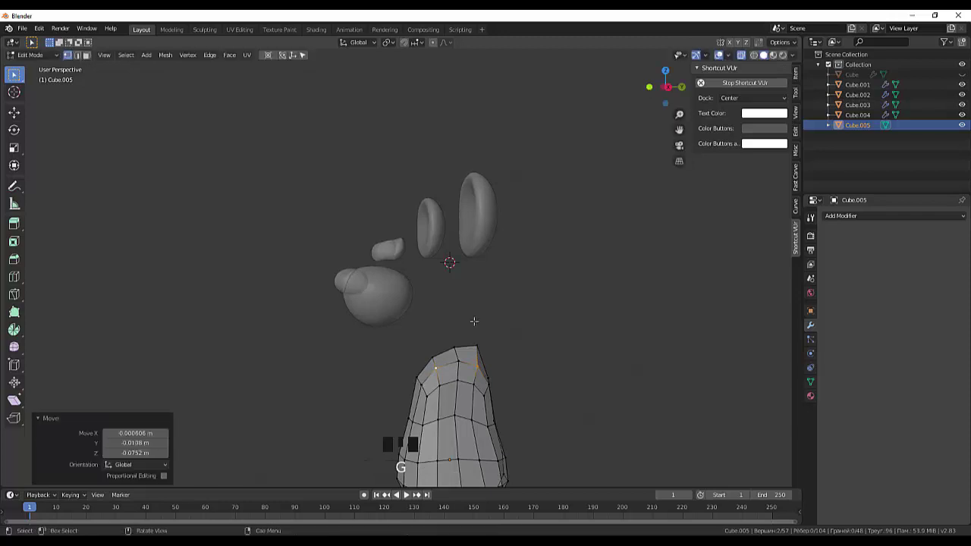
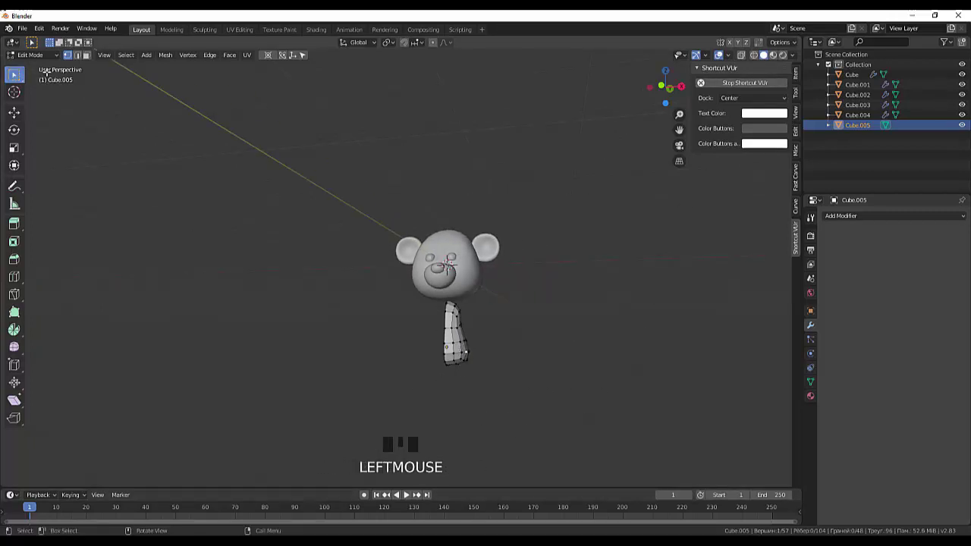
- Add a Mirror modifier on X with Merge and stretch the half body slightly wider sideways
left_click_drag(39, 57, 591, 363)
left_click_drag(593, 363, 510, 415)
scroll("up", 3)
left_click_drag(521, 394, 582, 365)
key("s")
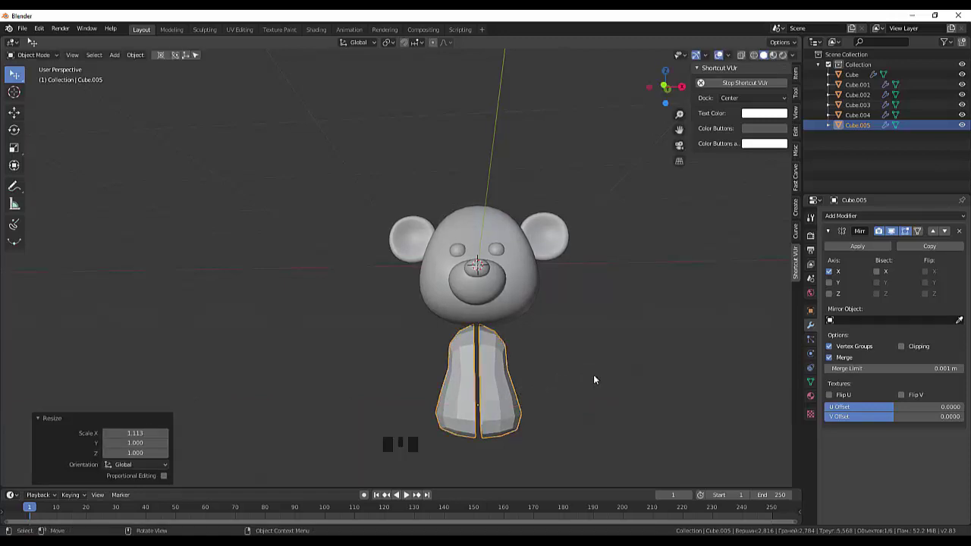
scroll("up", 3)
- Enable Clipping and move the origin to the 3D cursor so the two halves meet with no gap
left_click_drag(596, 383, 499, 321)
left_click(499, 320)
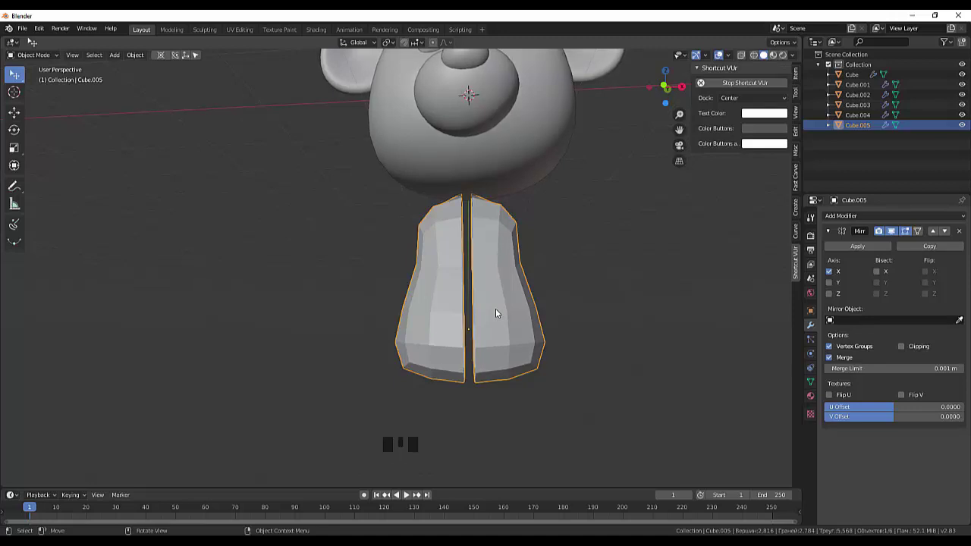
left_click_drag(146, 55, 279, 101)
left_click(615, 320)
left_click_drag(615, 321, 612, 352)
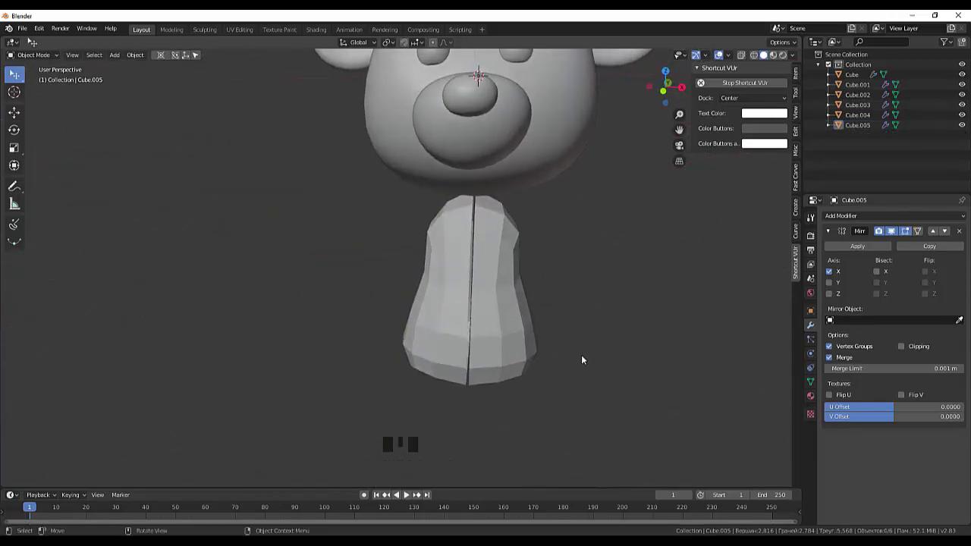
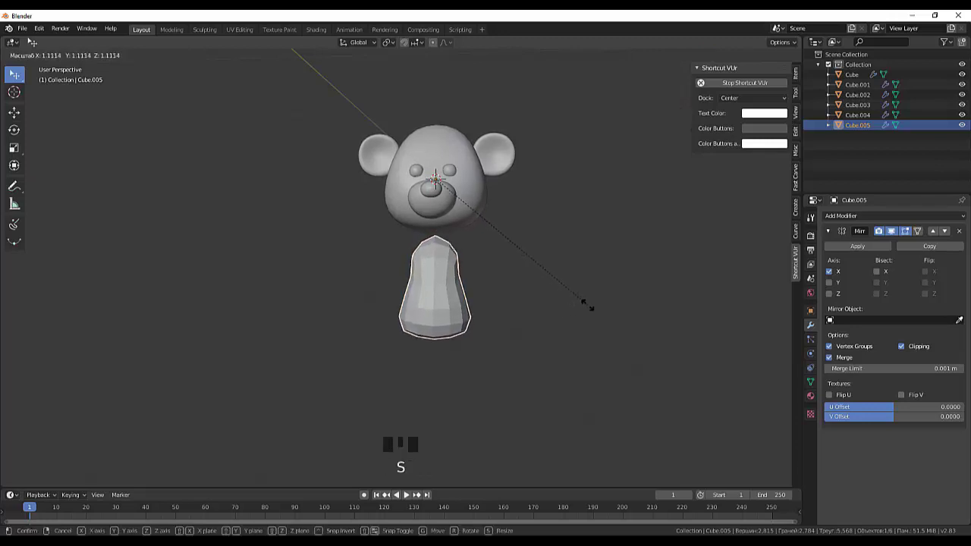
- Apply the Mirror modifier, set Origin to Geometry, and scale the torso up to about 1.039
left_click_drag(133, 53, 283, 91)
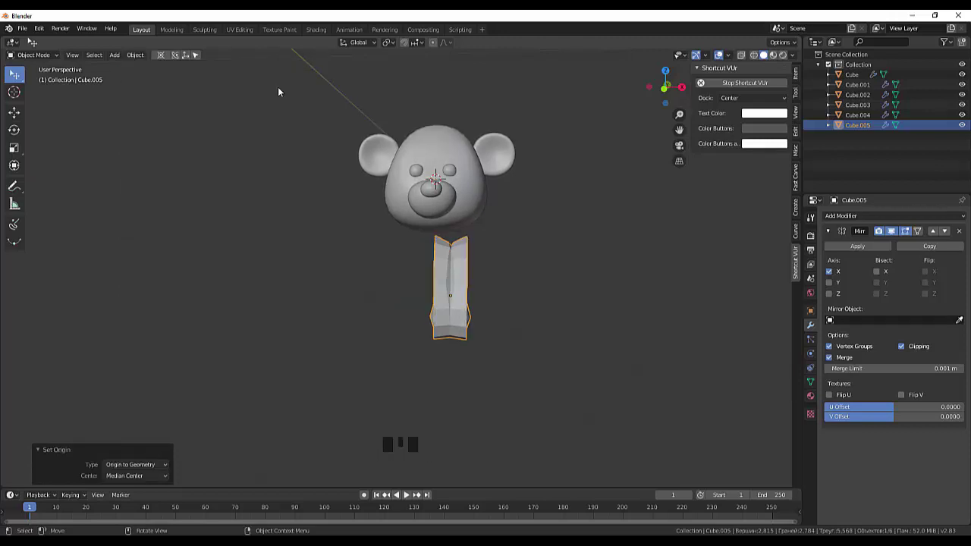
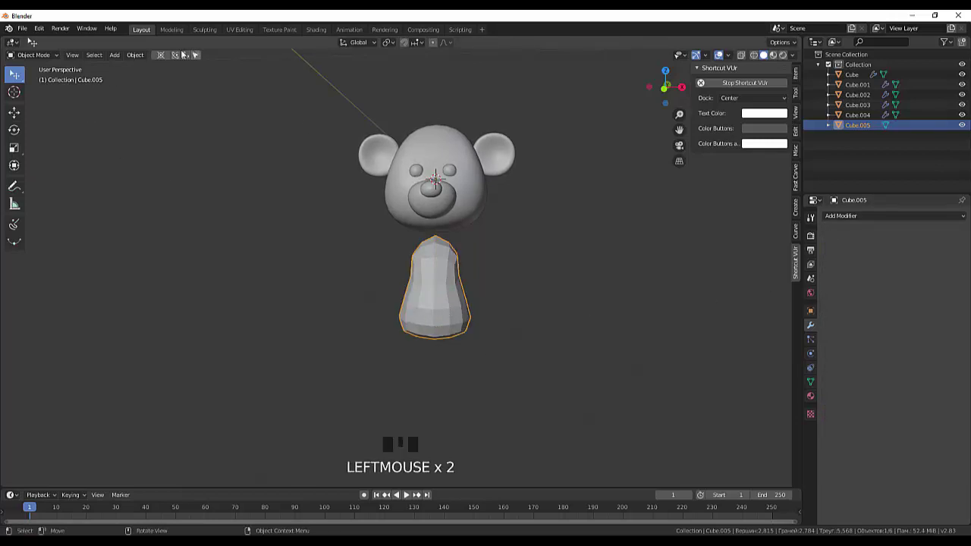
left_click_drag(138, 56, 297, 93)
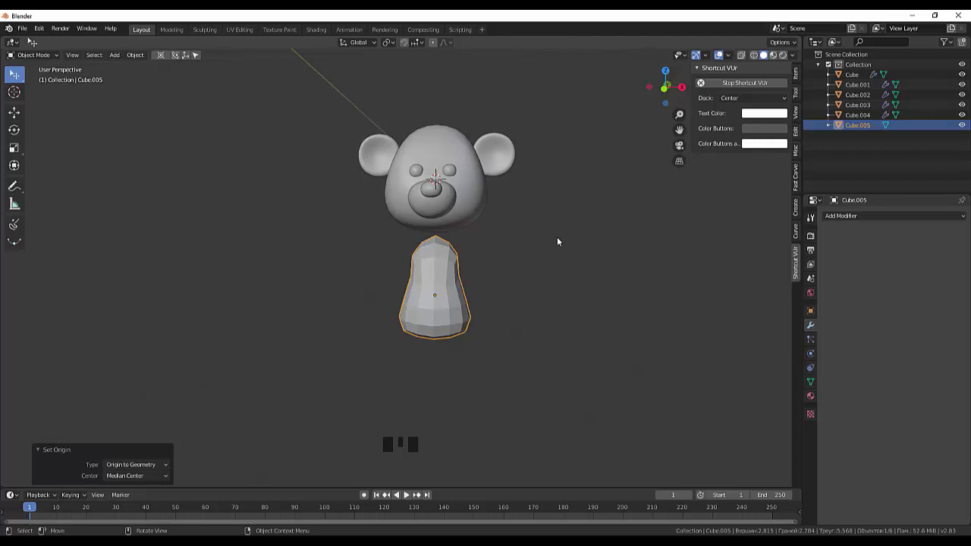
key("KP_3")
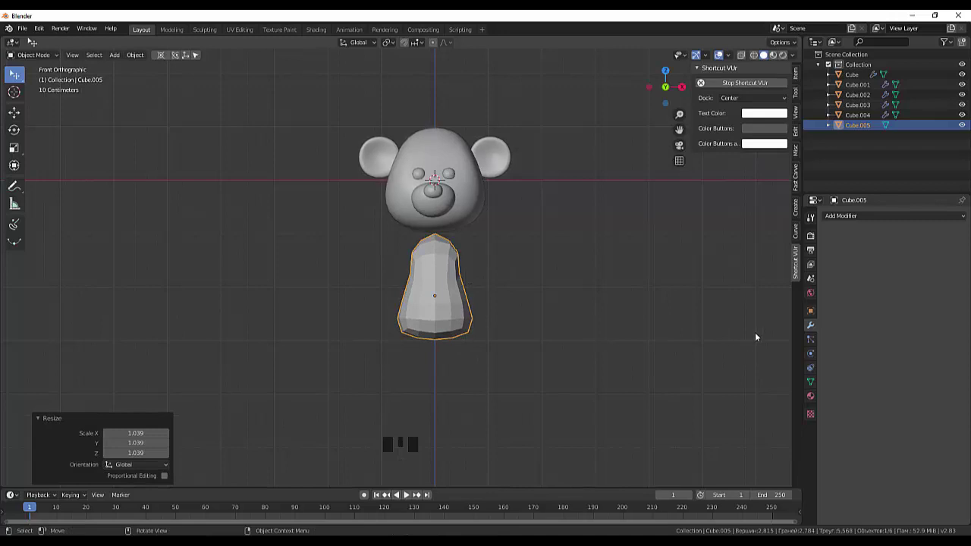
left_click_drag(839, 220, 627, 379)
left_click_drag(626, 380, 590, 205)
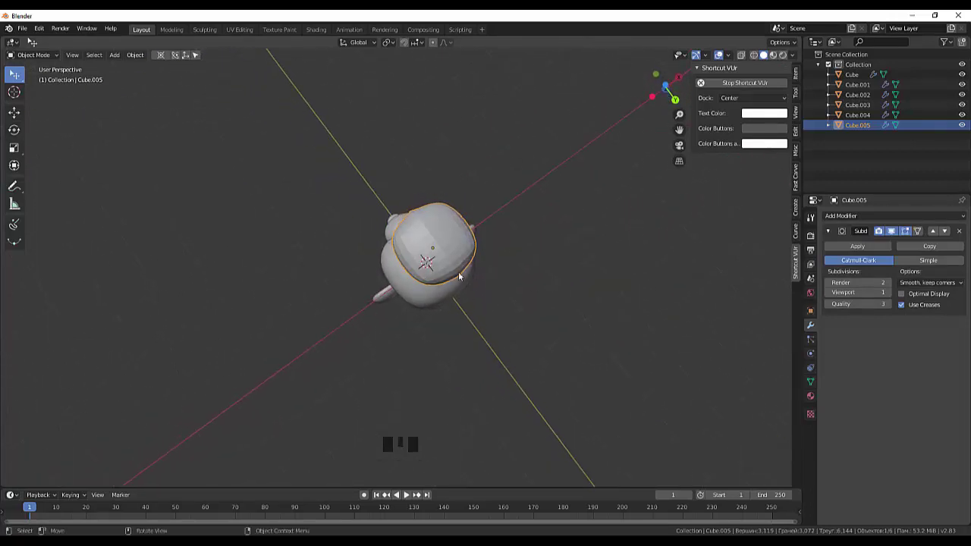
scroll("up", 3)
left_click_drag(468, 231, 560, 319)
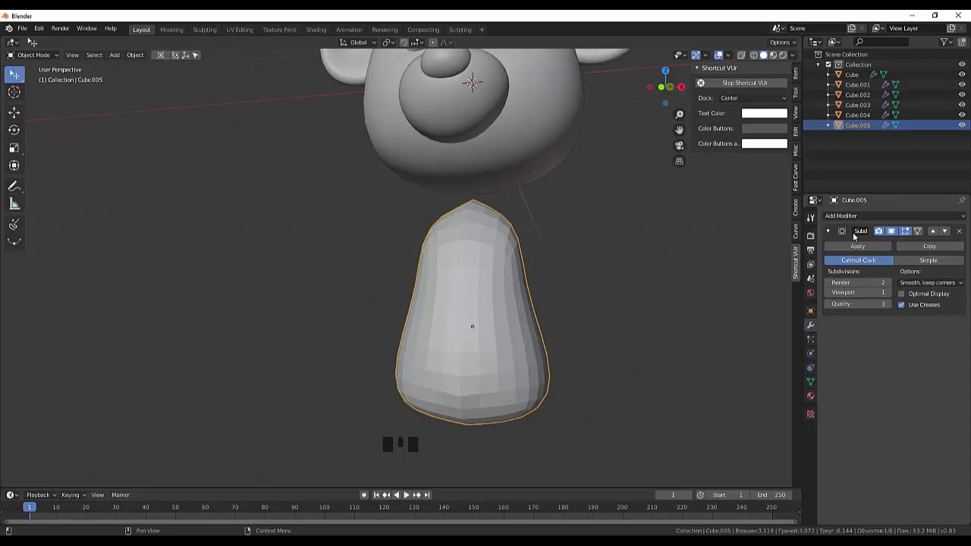
left_click(627, 347)
key("ctrl+z")
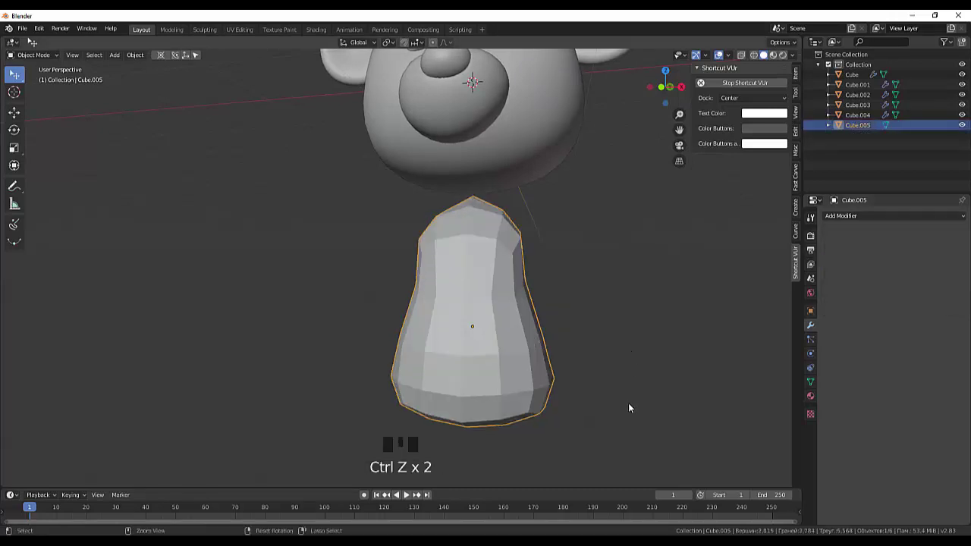
left_click_drag(647, 405, 522, 328)
scroll("up", 3)
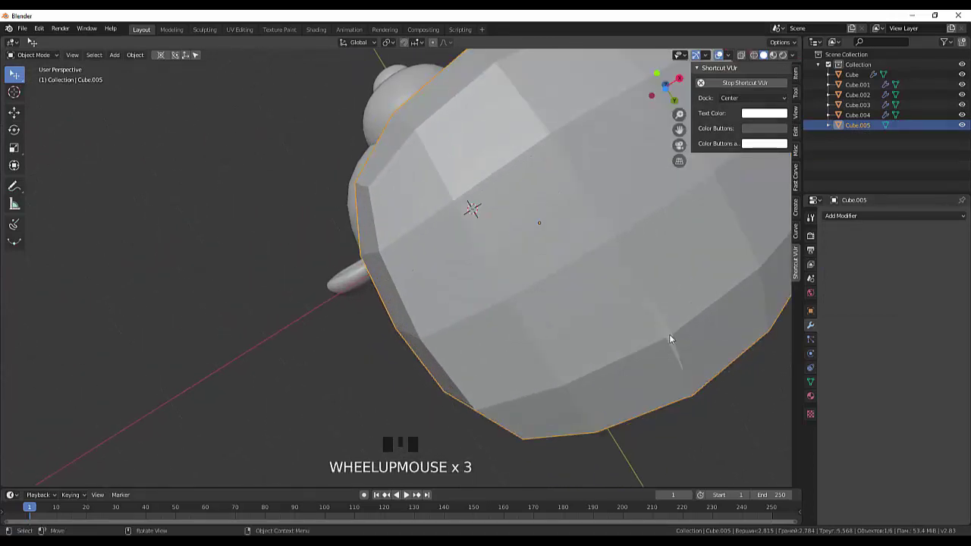
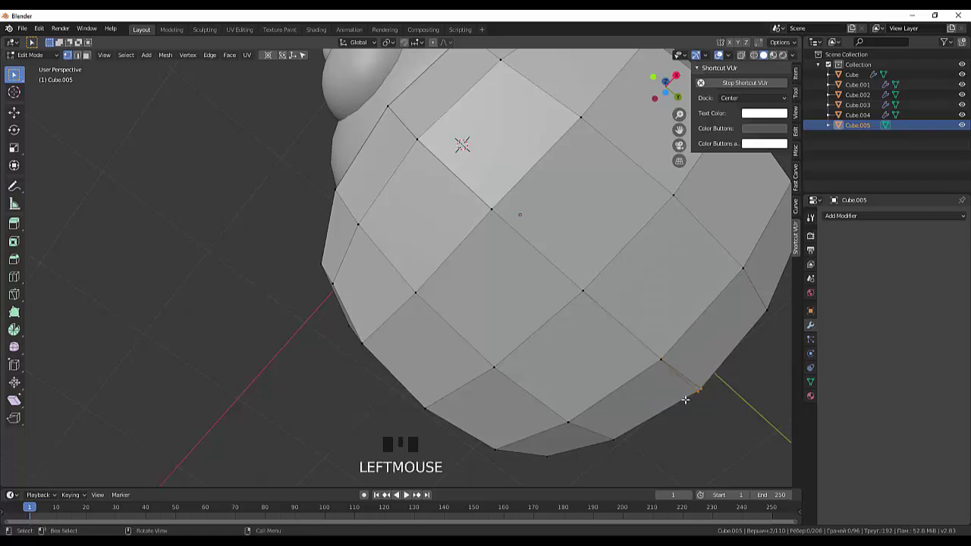
- Merge the stray vertices at the torso's bottom at center, then collapse the neck-top pair
key("alt+m")
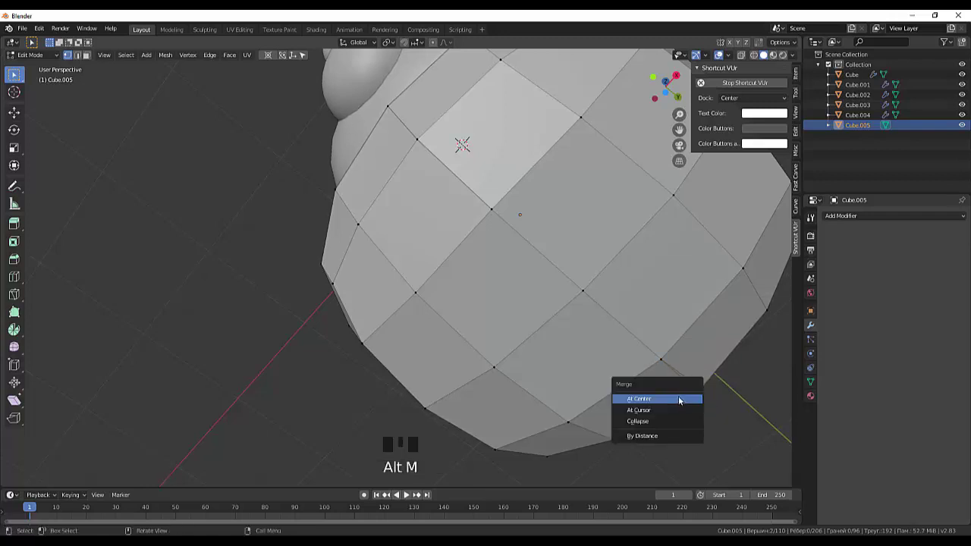
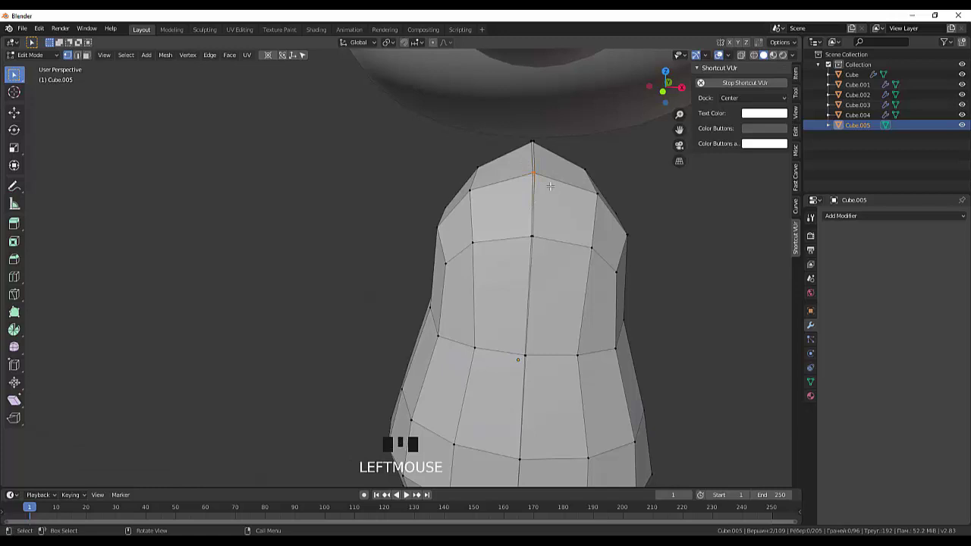
key("alt+m")
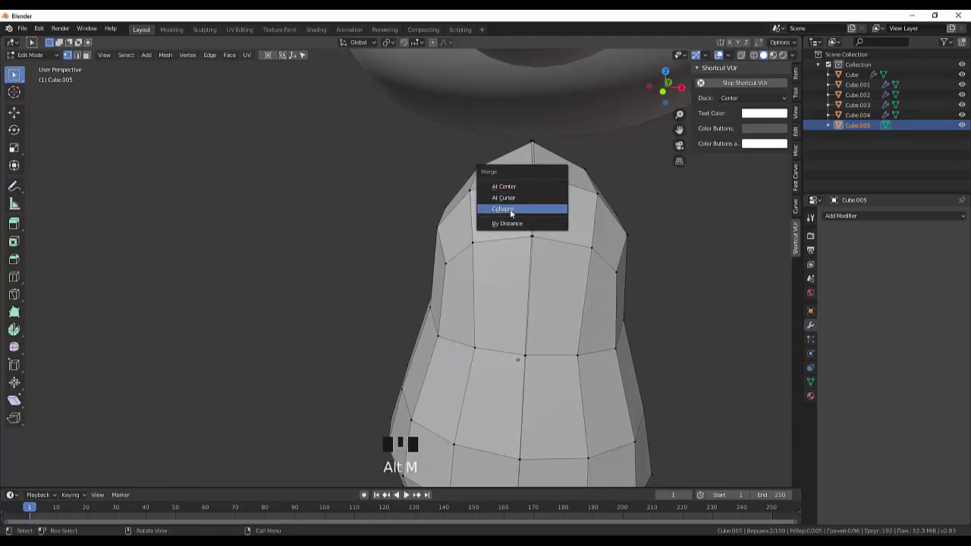
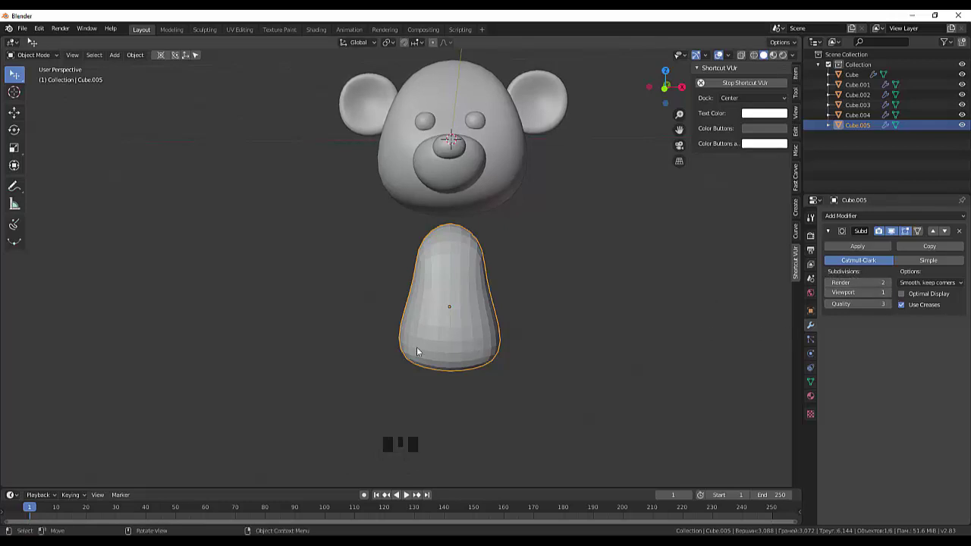
- Set the body object to smooth shading
right_click(395, 349)
left_click_drag(599, 343, 483, 330)
left_click(484, 330)
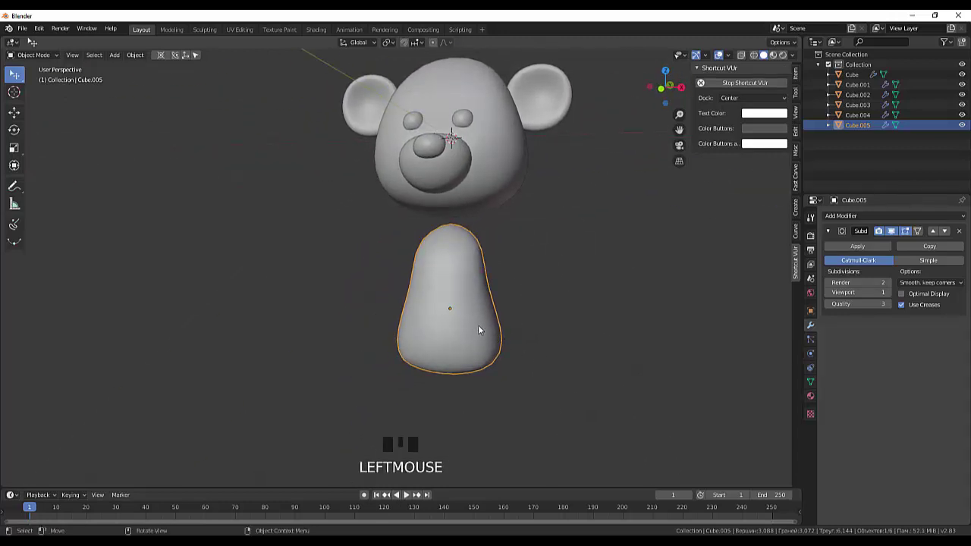
- Raise the body about 0.226 m along Z so it sits right beneath the head
key("g")
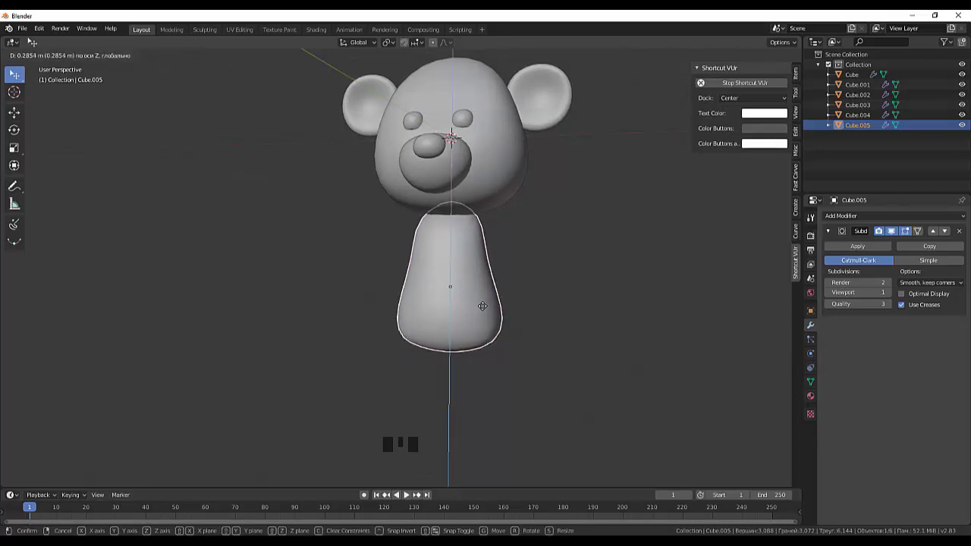
left_click_drag(511, 310, 505, 332)
left_click_drag(513, 278, 545, 290)
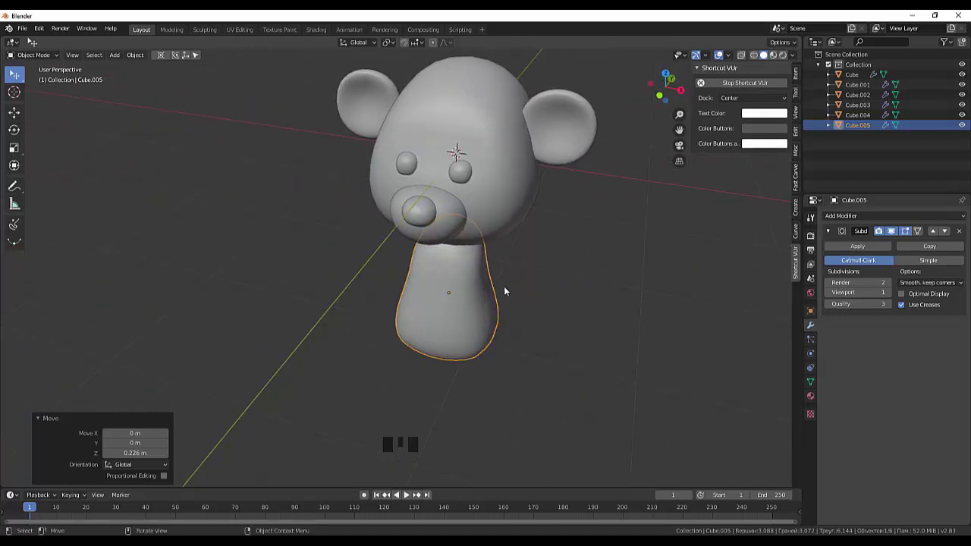
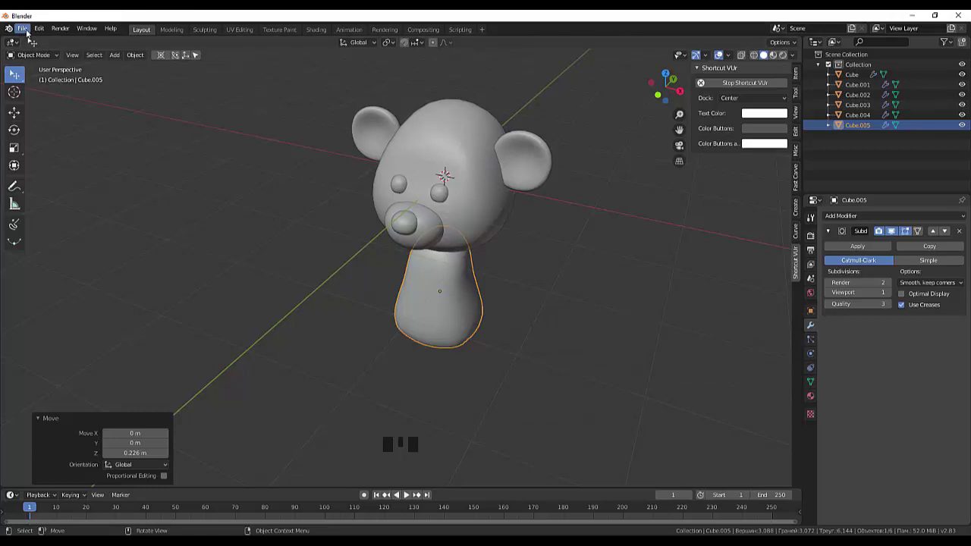
left_click(592, 303)
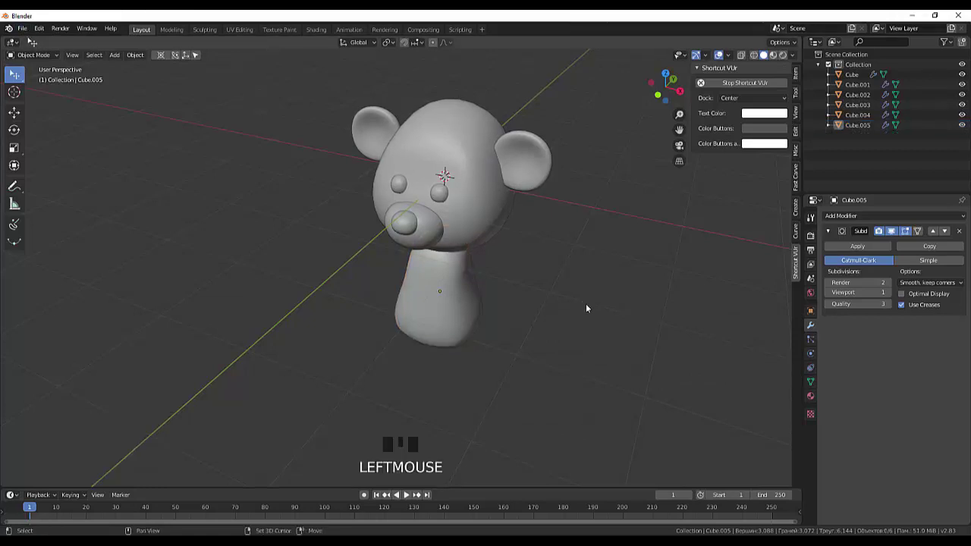
- Add a new cube, smooth it with subdivision level 2, move it beside the body and apply the modifier
key("shift+a")
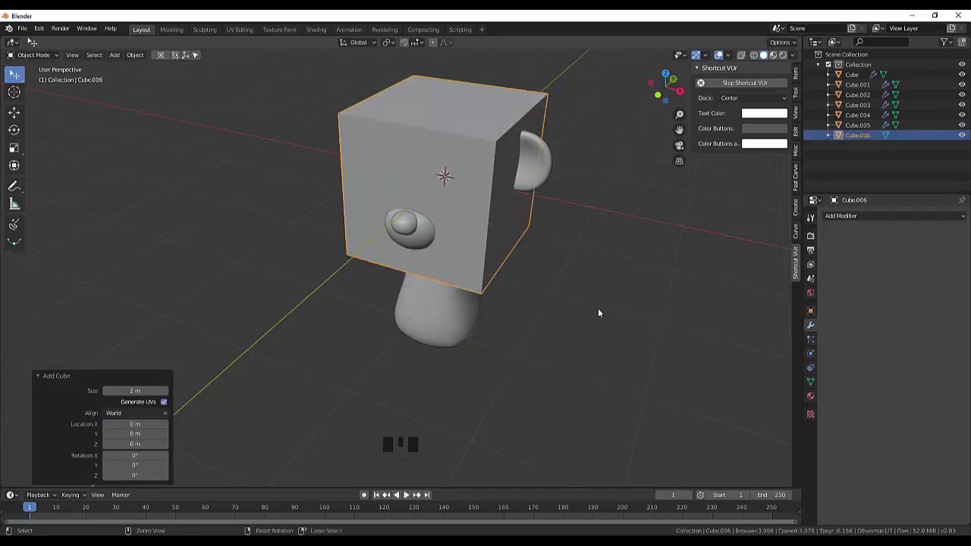
key("ctrl+2")
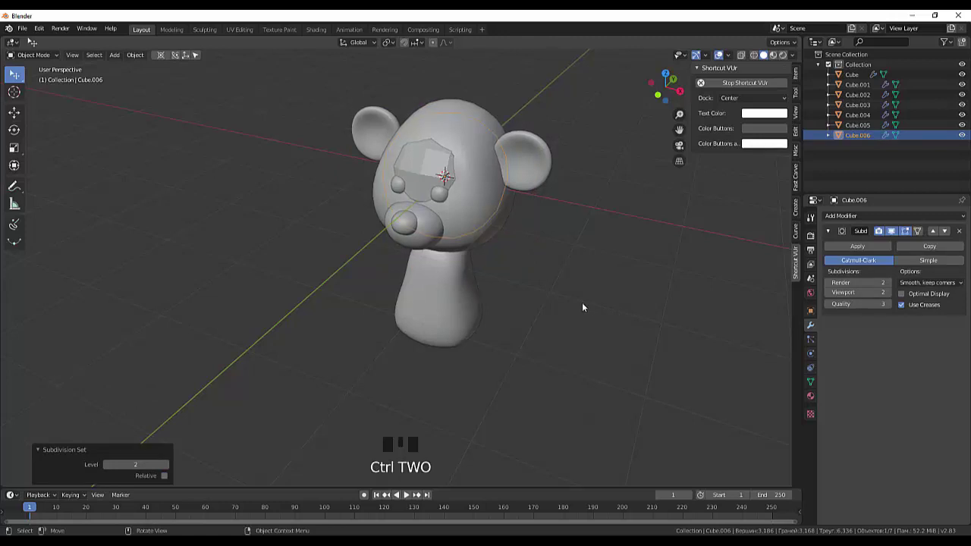
key("g")
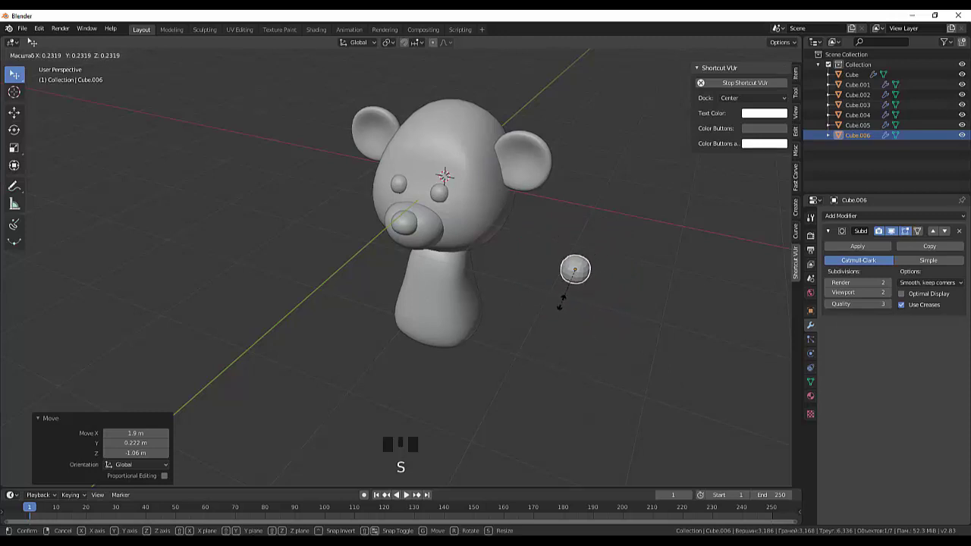
left_click_drag(624, 314, 580, 296)
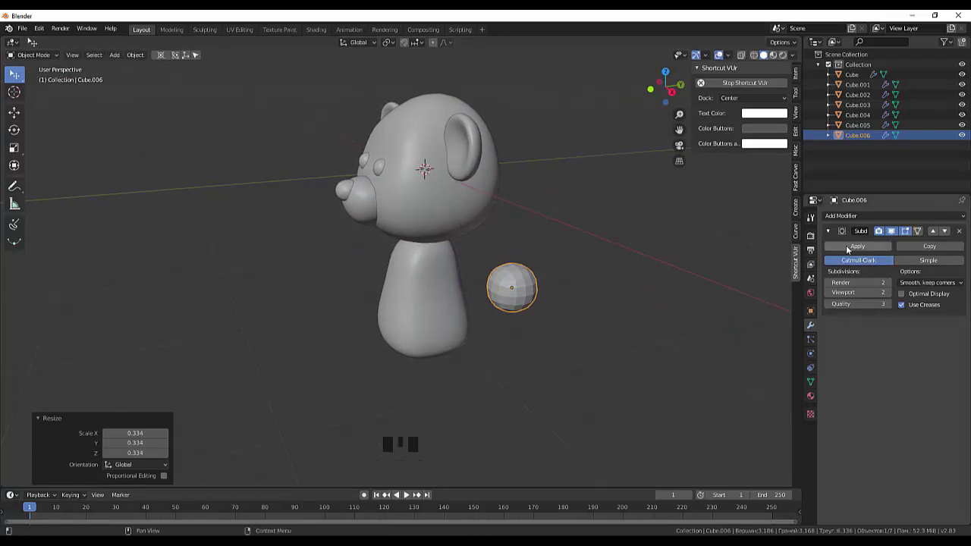
left_click(855, 248)
- Stretch the piece about 3.36× along Y into a long oval arm shape
left_click_drag(552, 328, 535, 333)
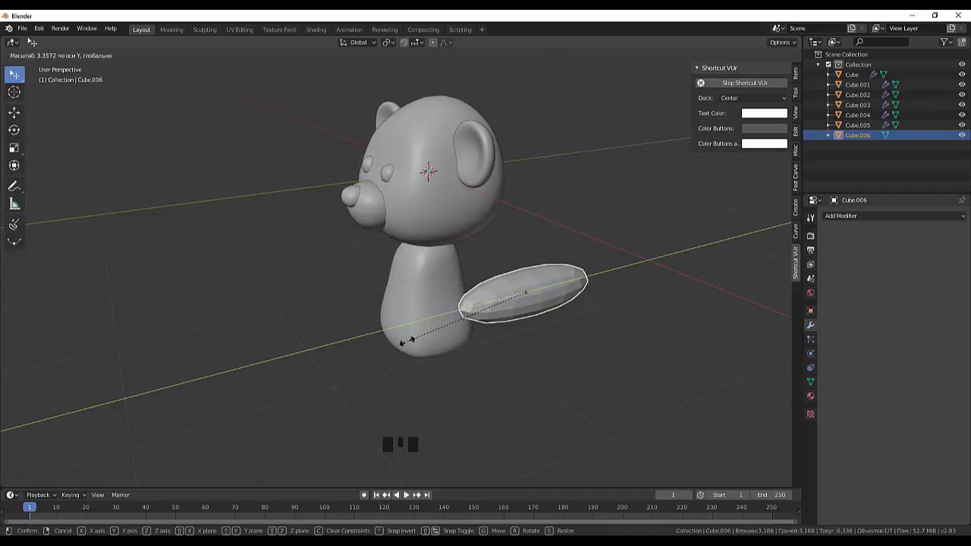
left_click_drag(492, 385, 435, 41)
left_click(435, 42)
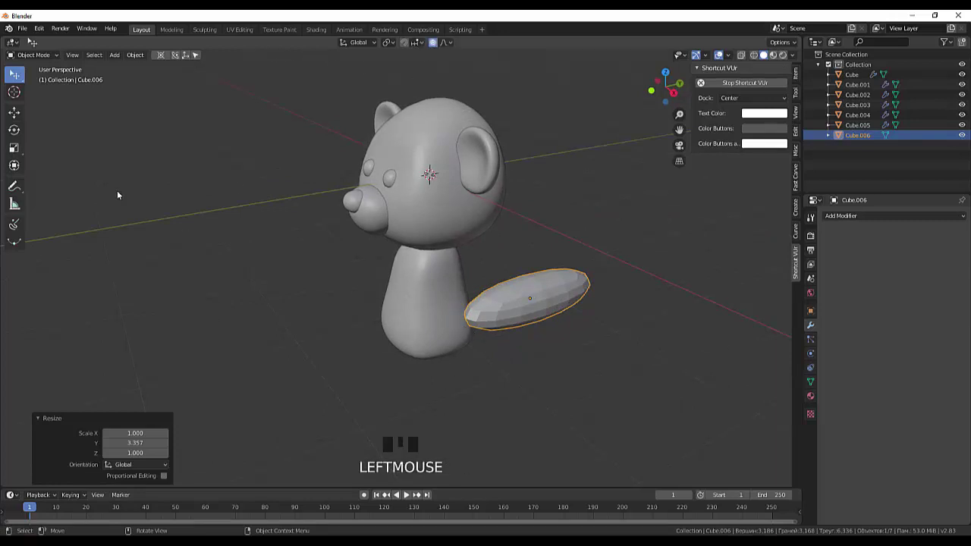
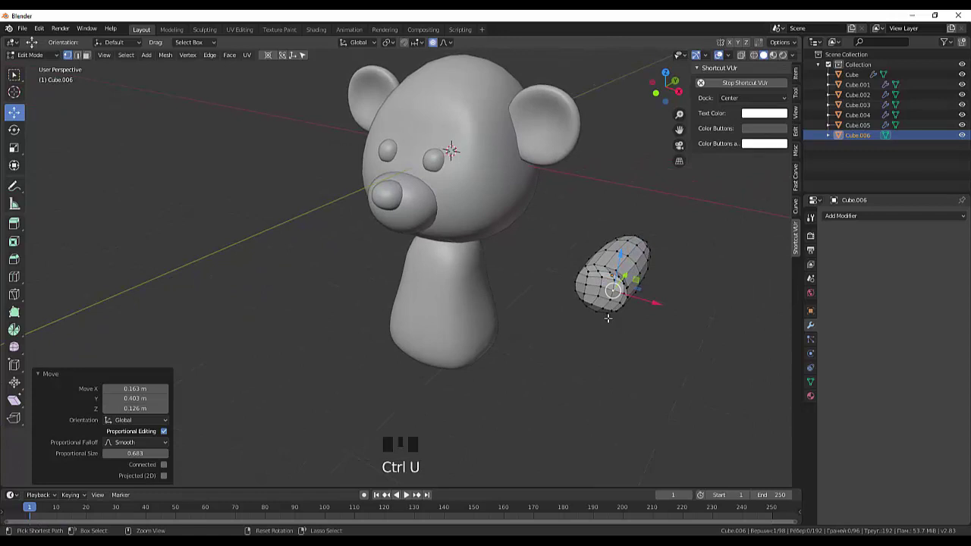
- From the side view, proportionally pull the arm's inner end down against the torso at shoulder height
key("KP_3")
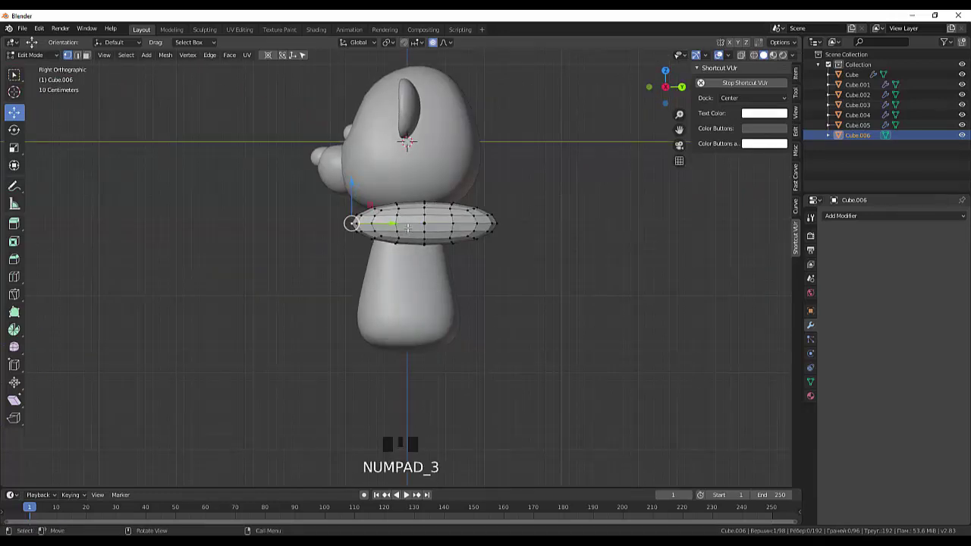
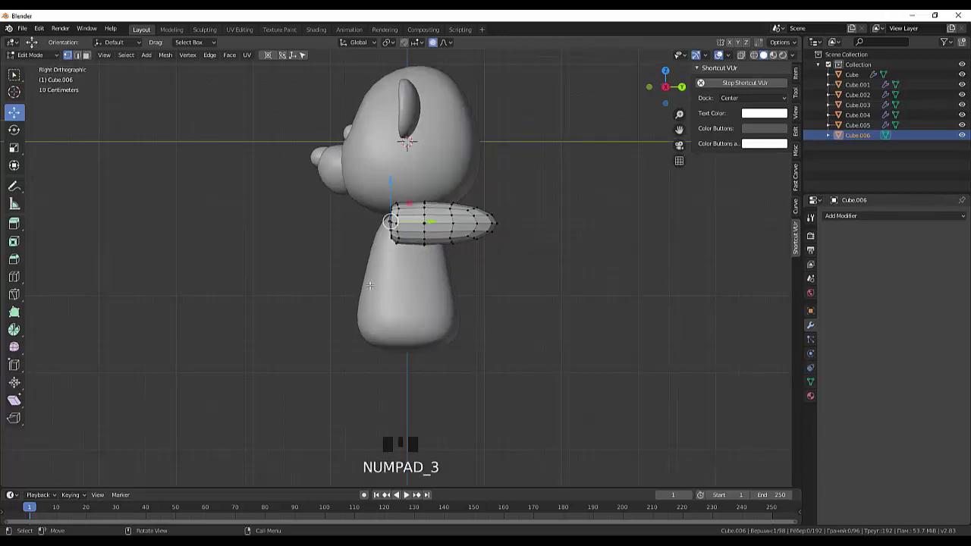
key("g")
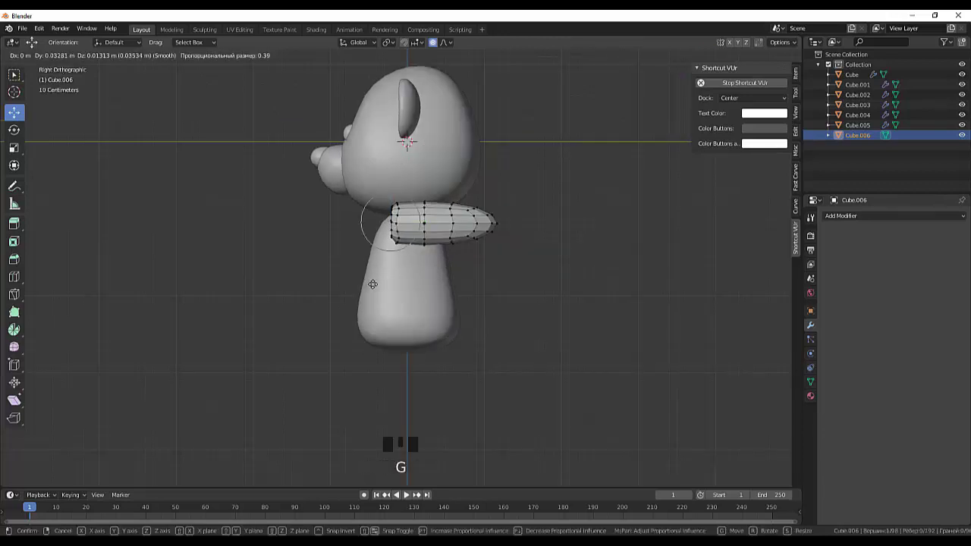
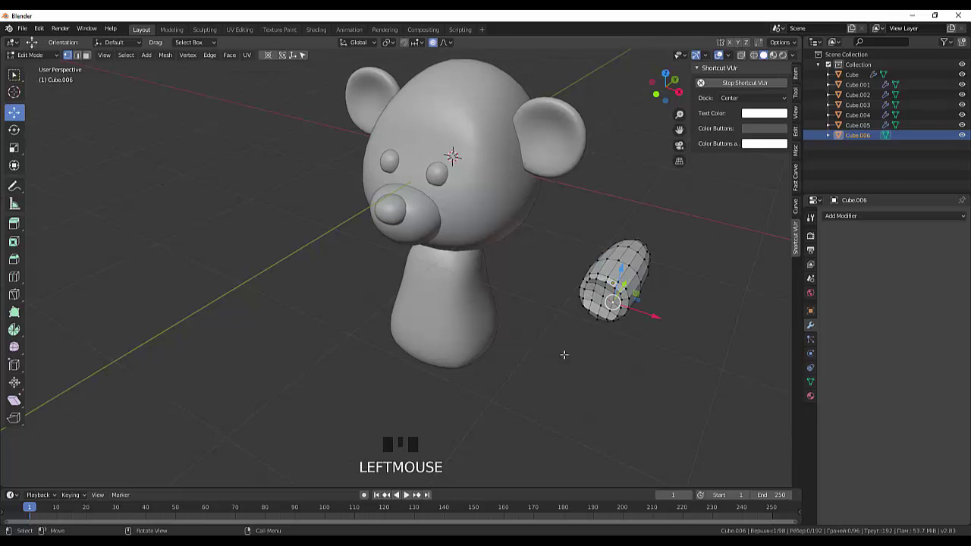
key("KP_3")
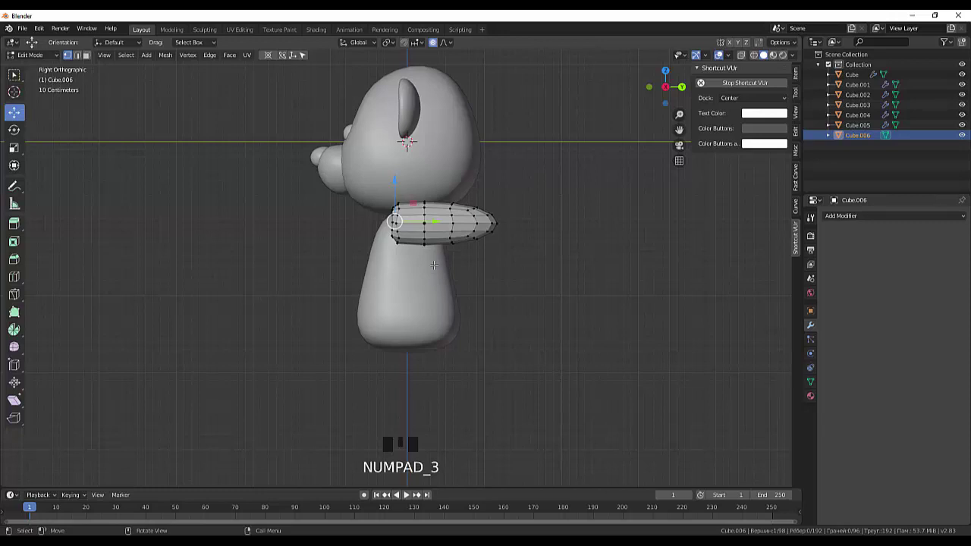
key("g")
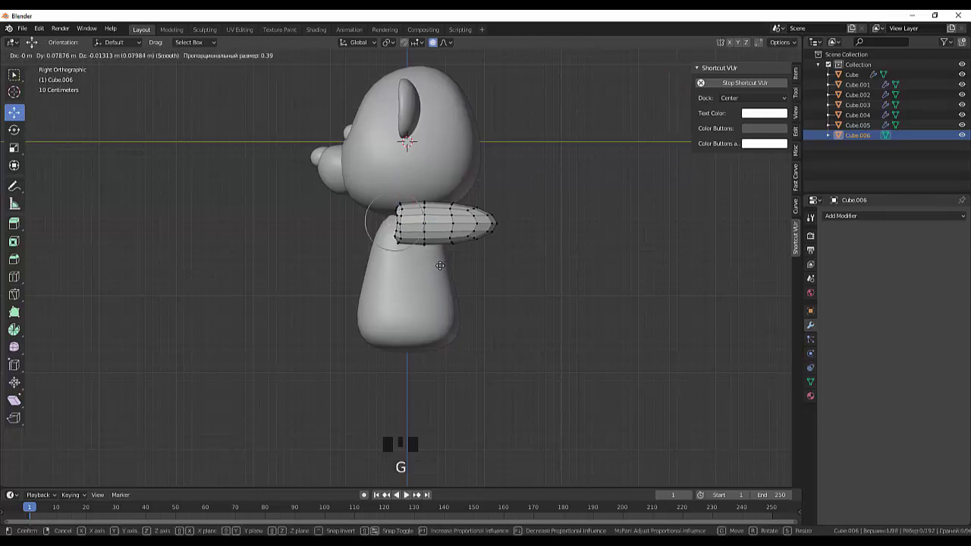
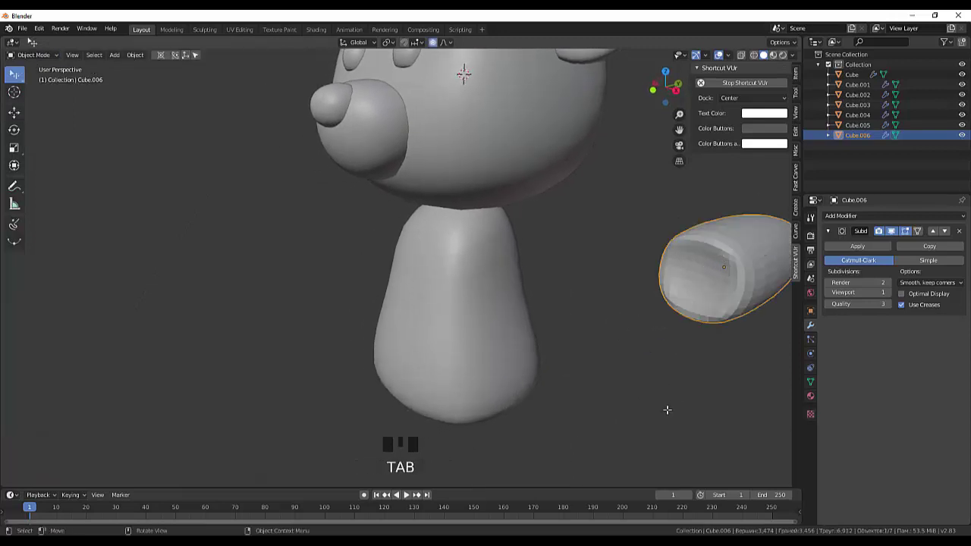
- Orbit and zoom to inspect the arm's open end, then clear the selection
left_click_drag(704, 298, 680, 336)
left_click_drag(680, 336, 669, 337)
scroll("down", 3)
left_click_drag(606, 369, 616, 361)
scroll("up", 3)
scroll("up", 3)
scroll("down", 3)
left_click(585, 352)
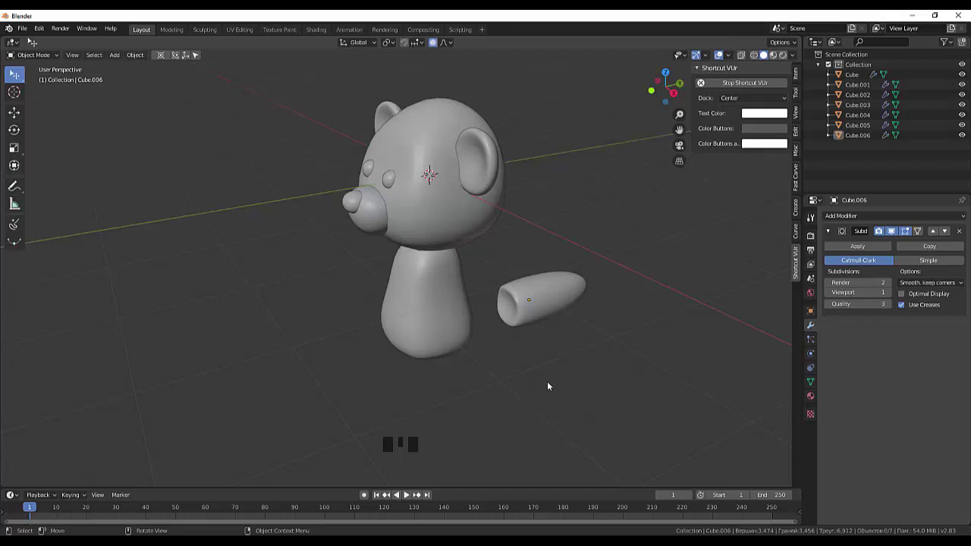
- Add a new subdivided cube for the paw pad, move it beside the arm and shrink it to pad size
key("shift+a")
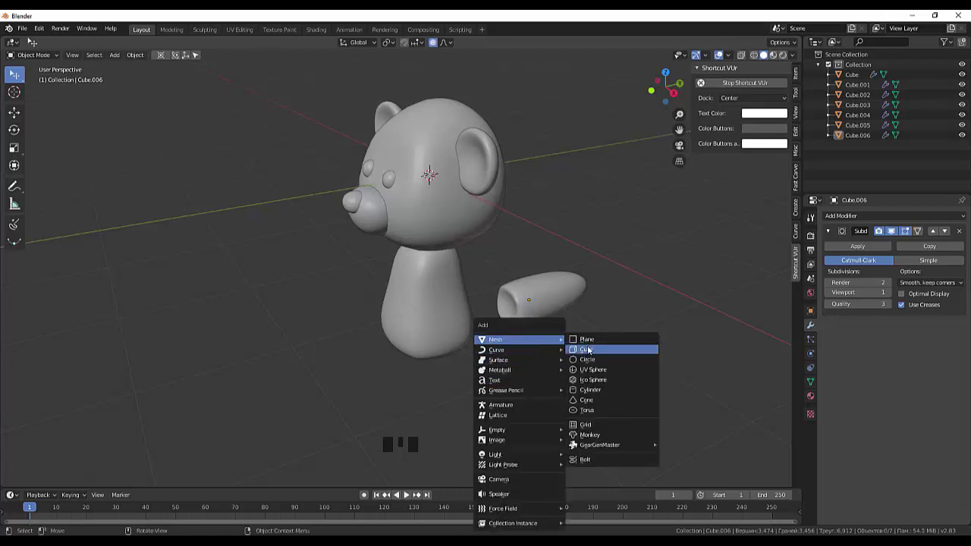
left_click_drag(628, 333, 577, 326)
key("ctrl+2")
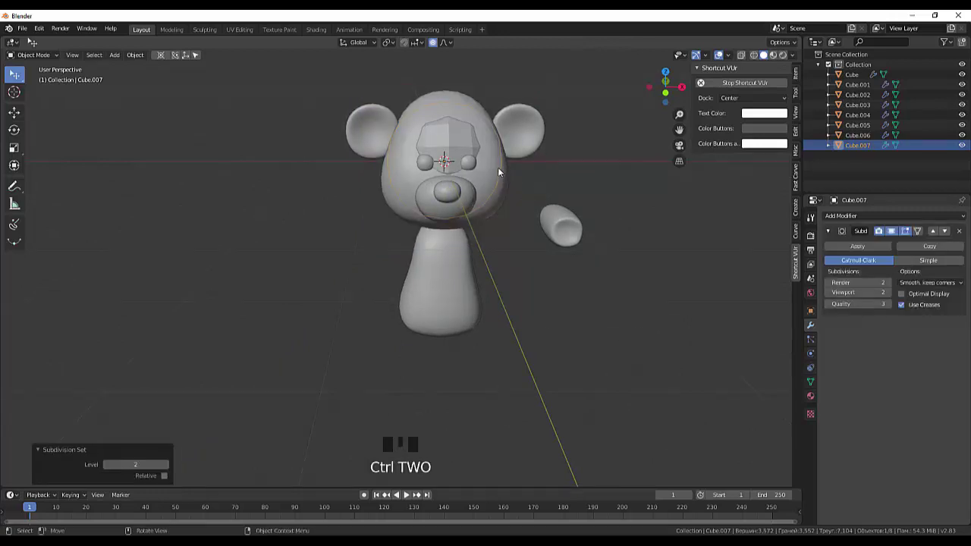
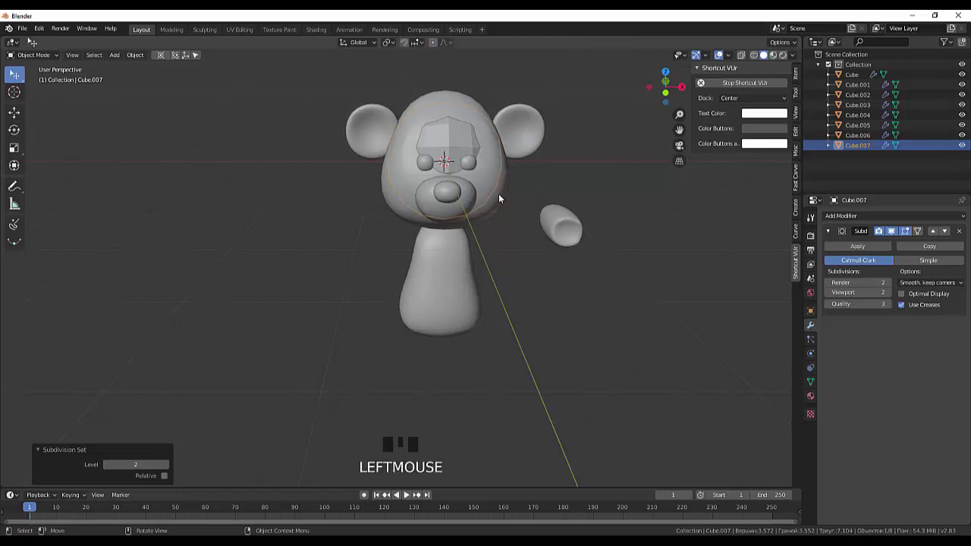
key("g")
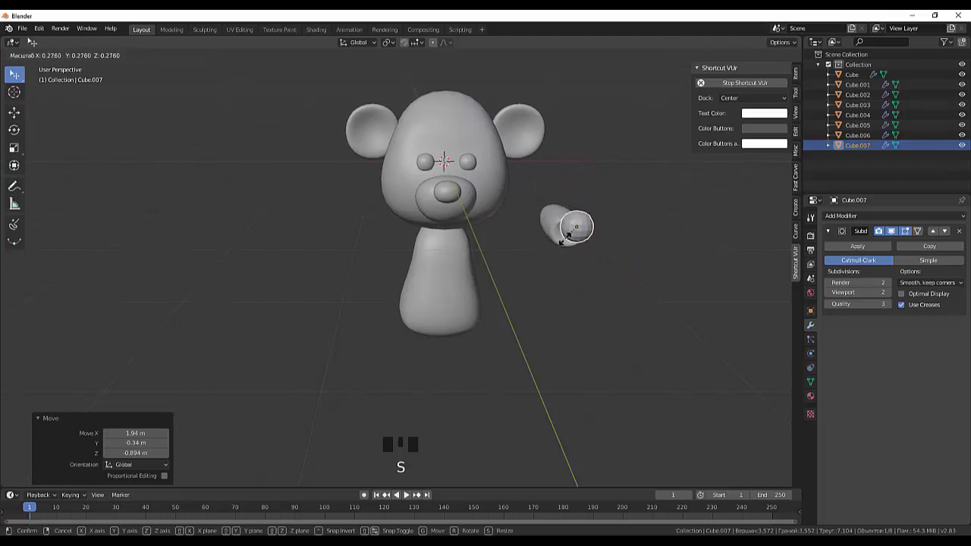
key("KP_3")
scroll("up", 3)
left_click(376, 210)
left_click(379, 192)
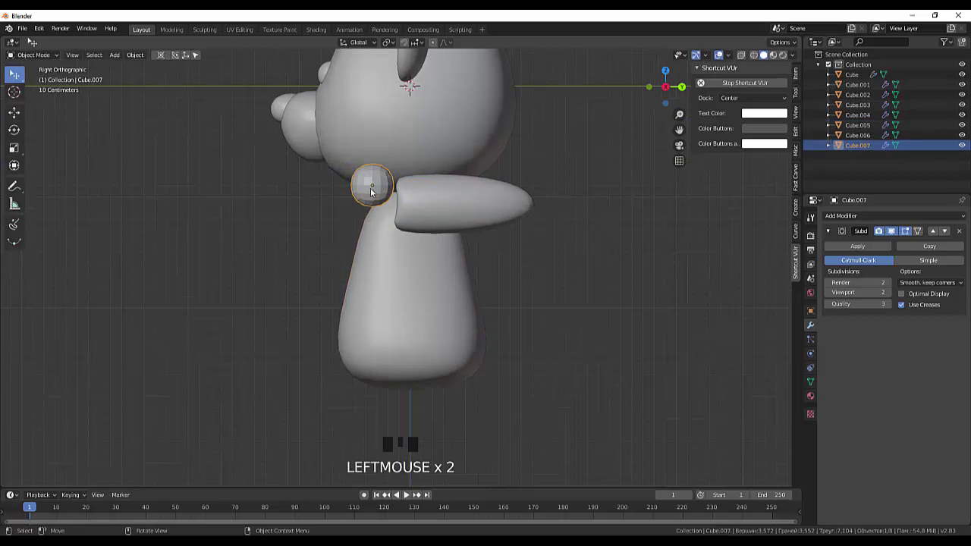
- Flatten the ball into a thin disc and line it up onto the arm's open end from front and side views
key("g")
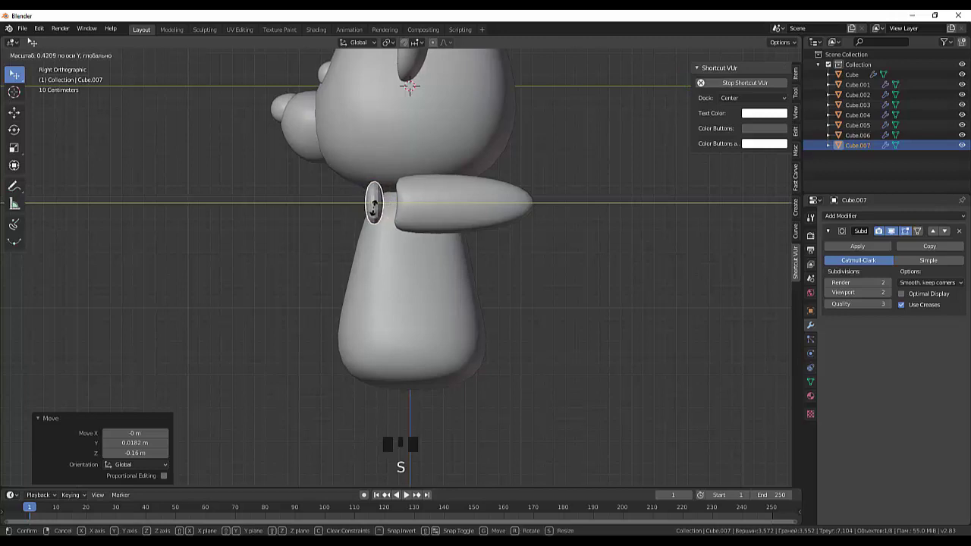
left_click_drag(511, 229, 617, 263)
key("KP_1")
left_click(697, 213)
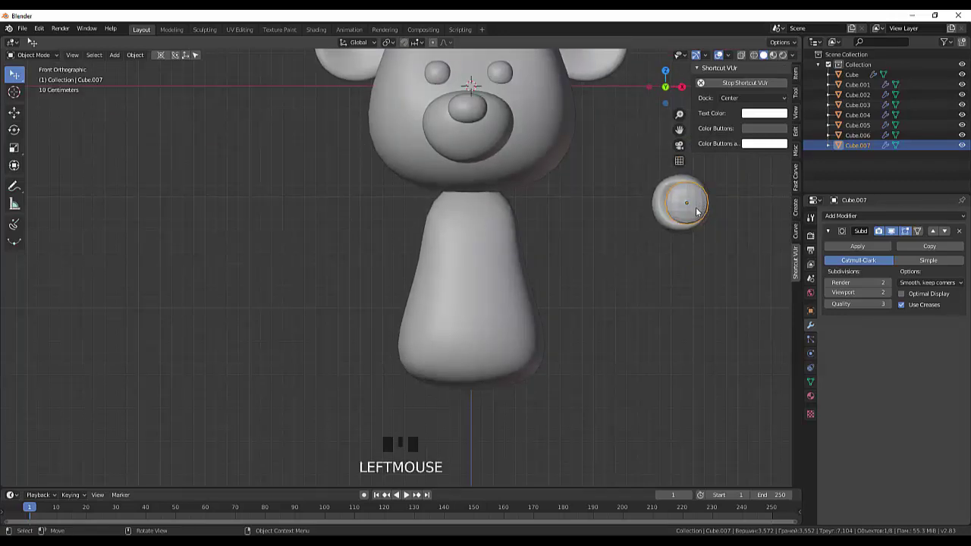
key("g")
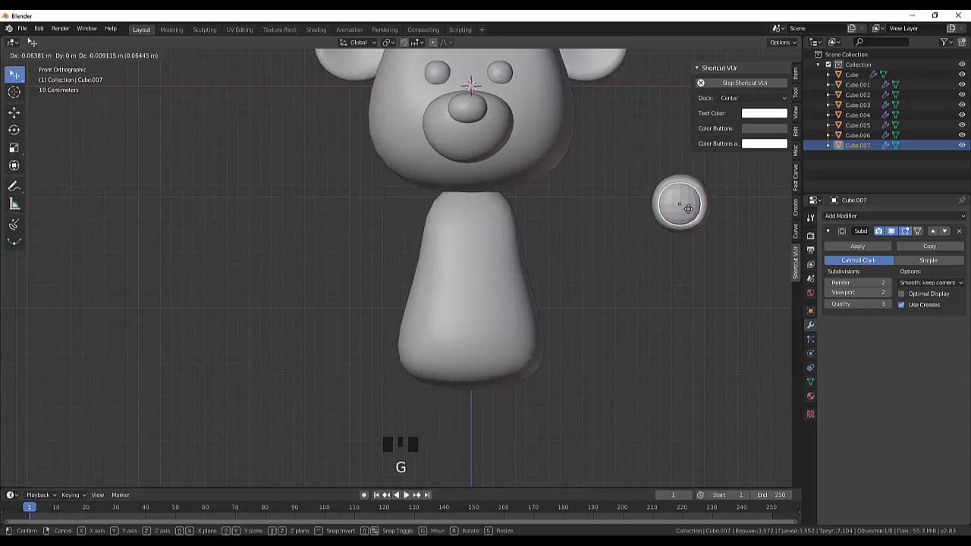
left_click_drag(697, 236, 409, 252)
key("KP_3")
key("g")
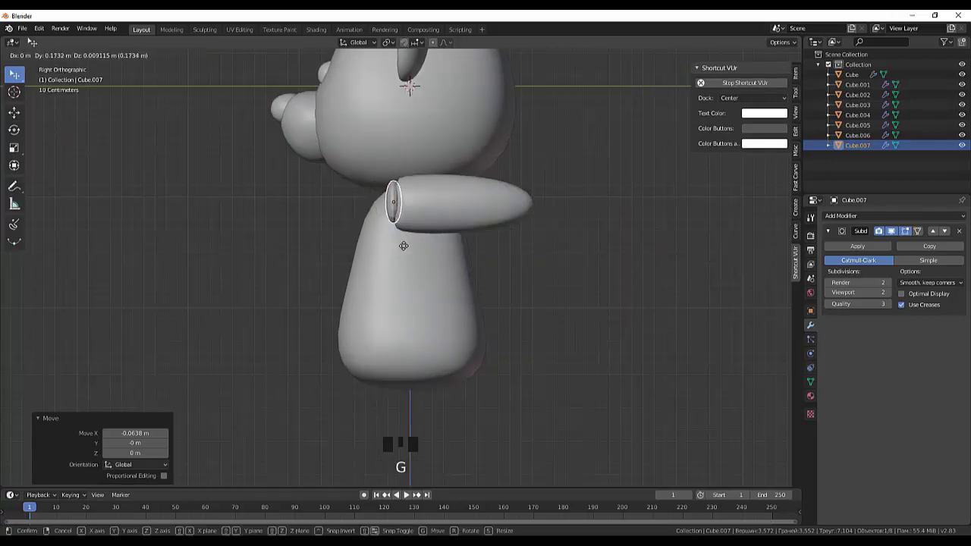
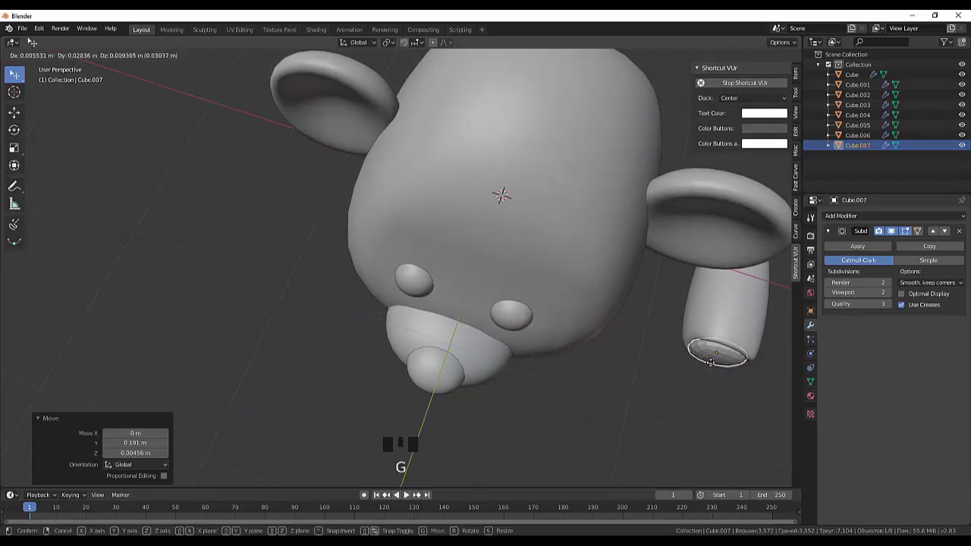
- Slide and rotate the piece's end ring into place from the top view
left_click_drag(724, 388, 735, 406)
key("KP_7")
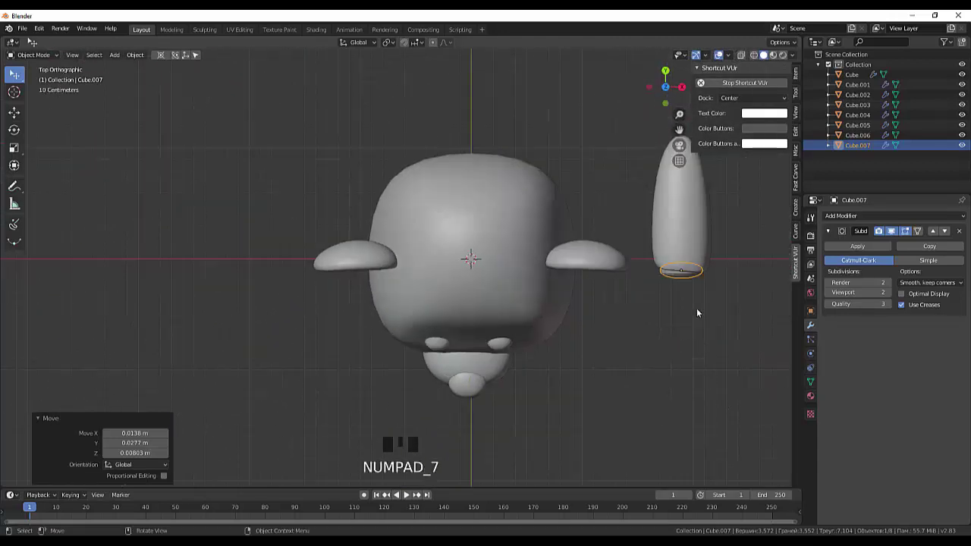
key("r")
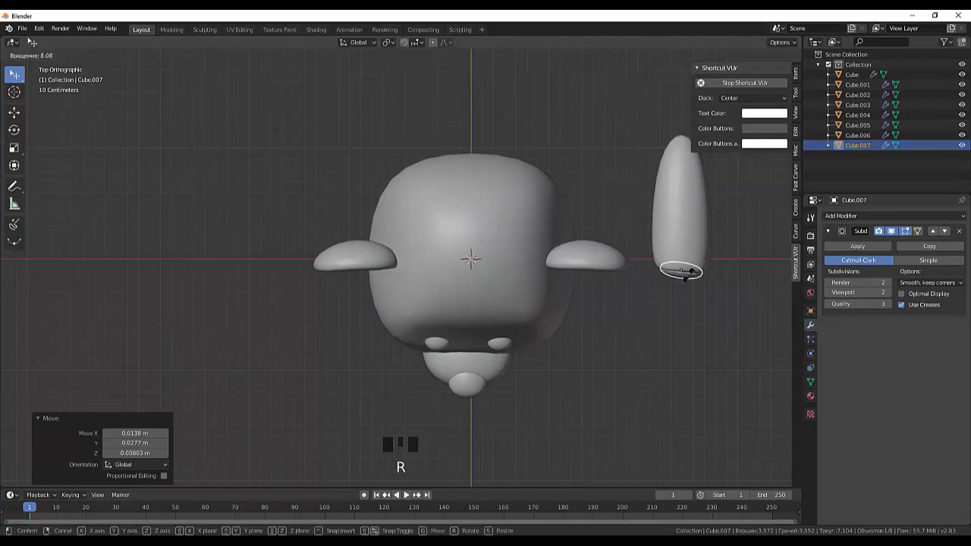
left_click(692, 336)
- Orbit around the bear to check the paw pad, then select the long arm piece
left_click(729, 239)
left_click_drag(745, 231, 758, 295)
left_click(759, 296)
left_click_drag(851, 247, 836, 222)
left_click_drag(837, 216, 763, 387)
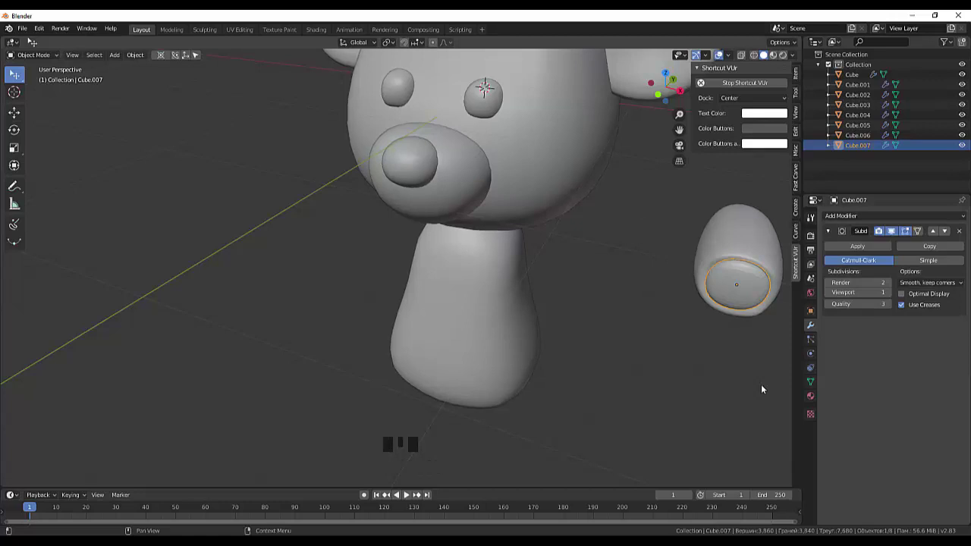
left_click_drag(732, 301, 697, 374)
left_click(697, 374)
left_click_drag(701, 383, 637, 372)
left_click(639, 383)
left_click_drag(647, 396, 857, 146)
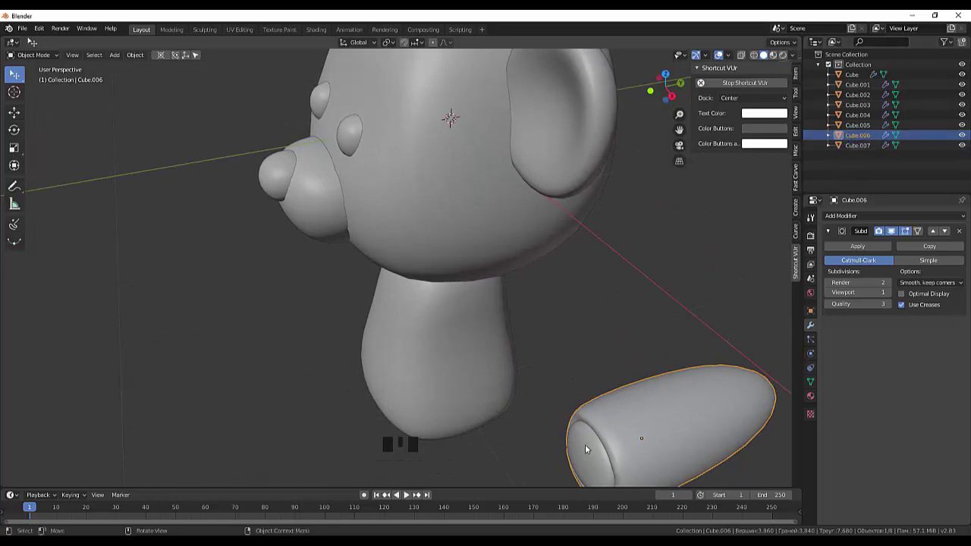
- Add the paw pad to the selection and shift the arm and pad toward the body in side view
left_click(588, 451)
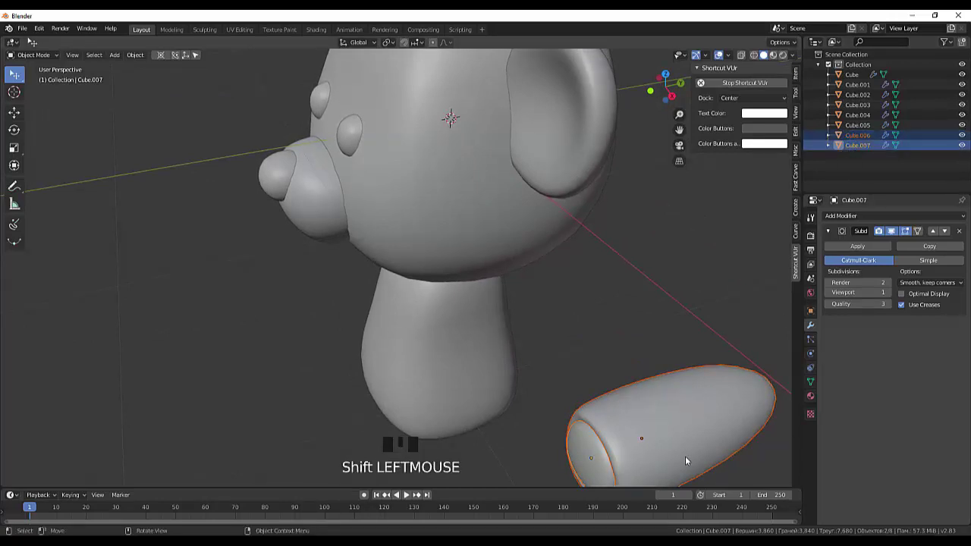
key("KP_3")
left_click_drag(641, 442, 690, 464)
key("KP_3")
- Slide the arm and pad sideways along X onto the body from the front view
key("g")
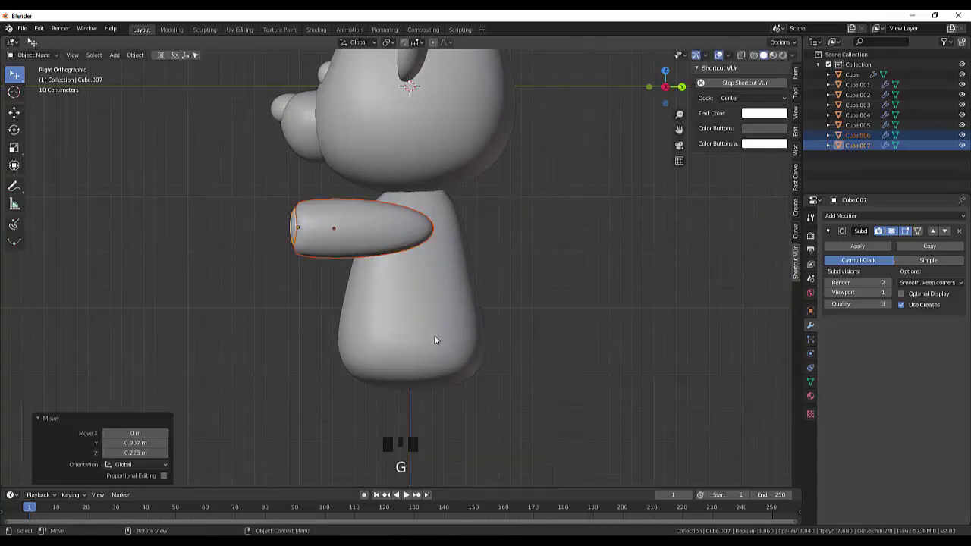
left_click_drag(445, 346, 552, 357)
key("KP_1")
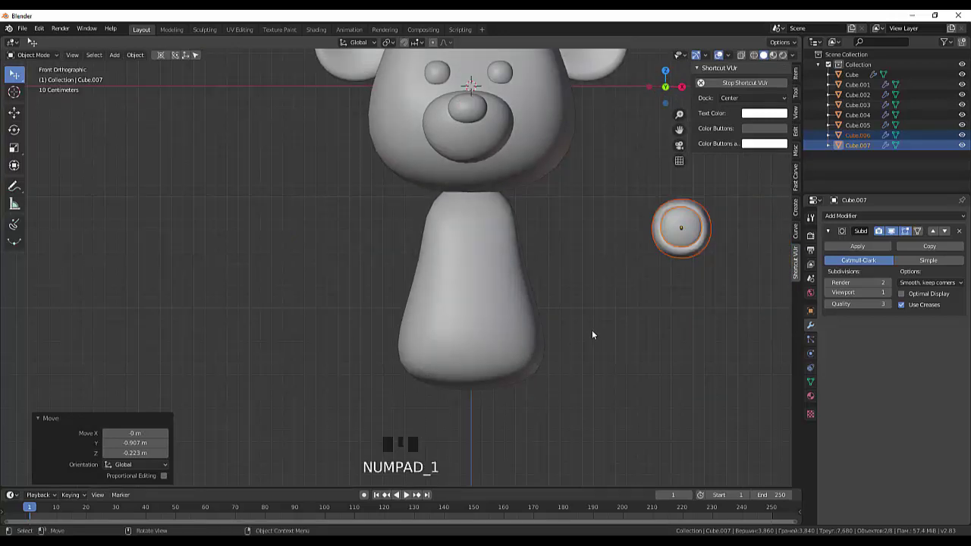
key("g")
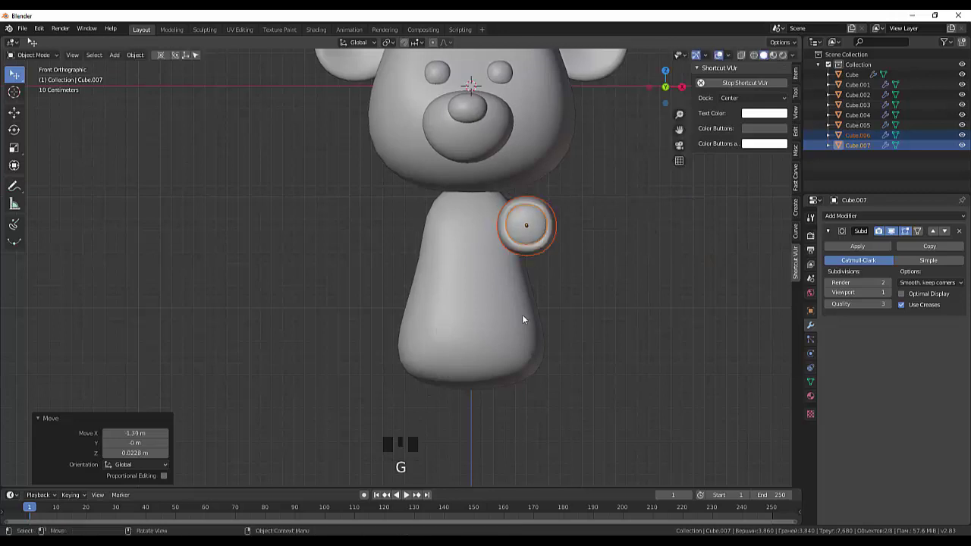
left_click_drag(531, 327, 527, 340)
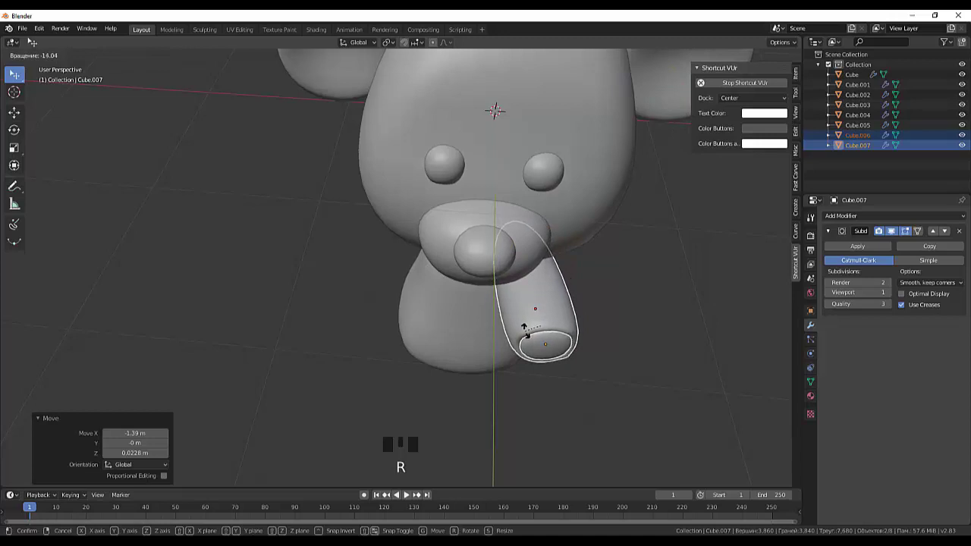
- Tilt the arm and pad downward and rescale them, first to about 0.821 then to about 1.1
left_click_drag(603, 303, 572, 289)
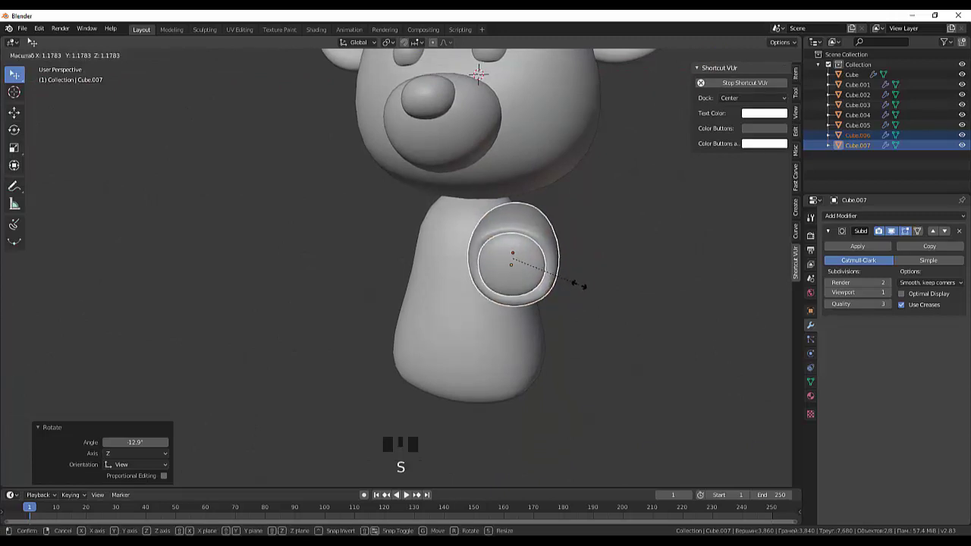
left_click_drag(634, 285, 556, 293)
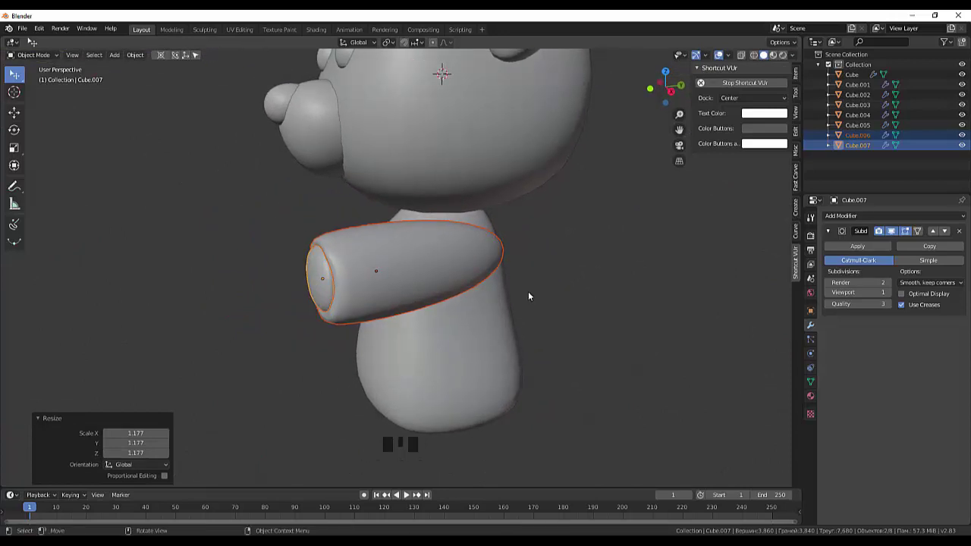
key("s")
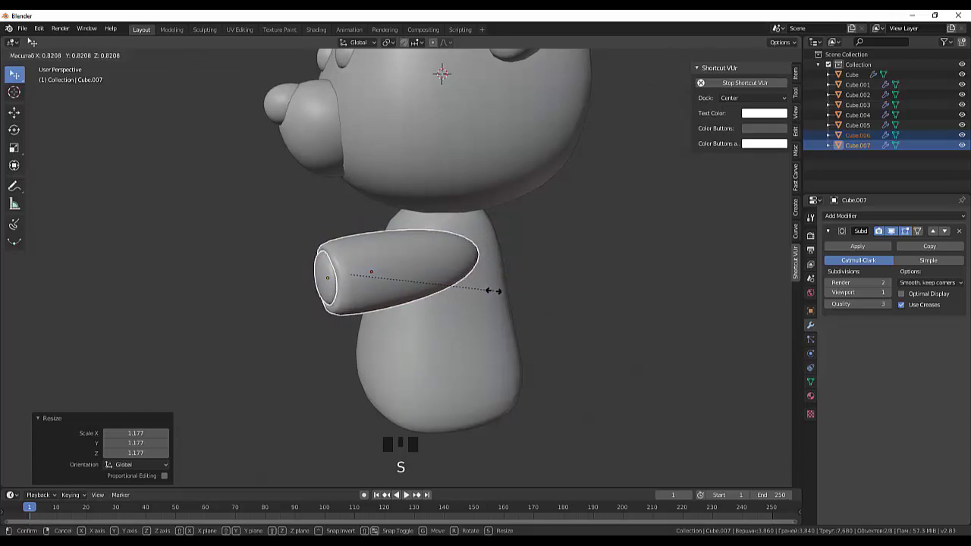
left_click_drag(539, 303, 597, 312)
scroll("down", 3)
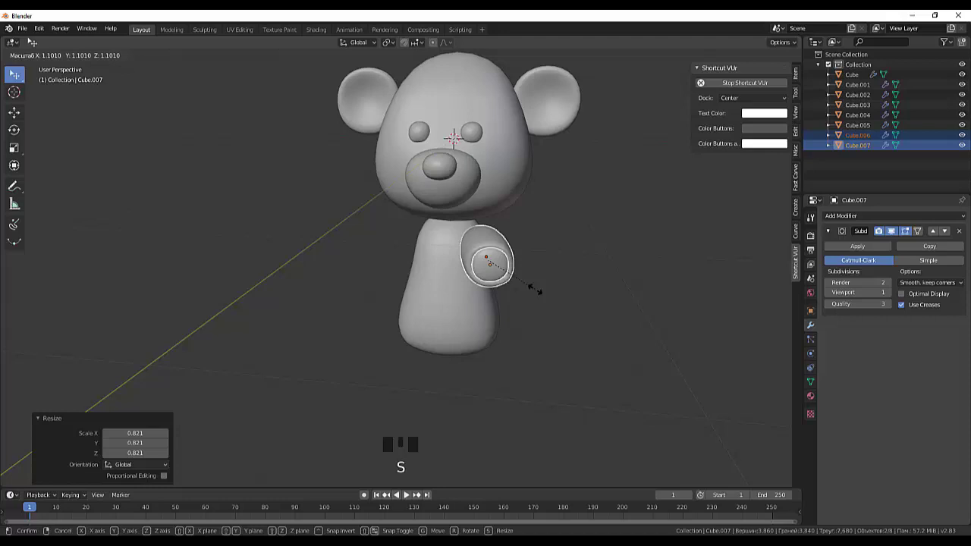
left_click_drag(582, 325, 462, 317)
scroll("up", 3)
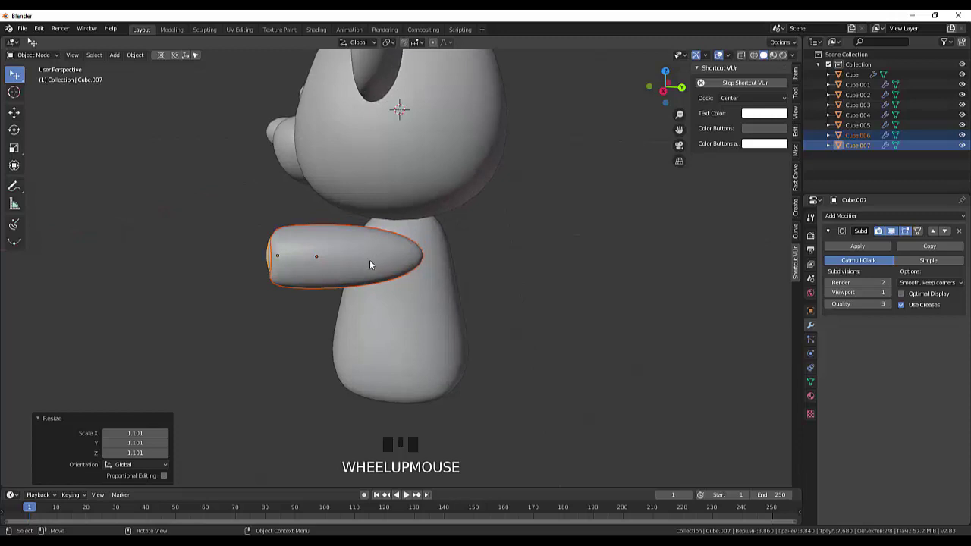
- Shrink the arm slightly and shorten it lengthwise to about 0.72 along Y
left_click(370, 266)
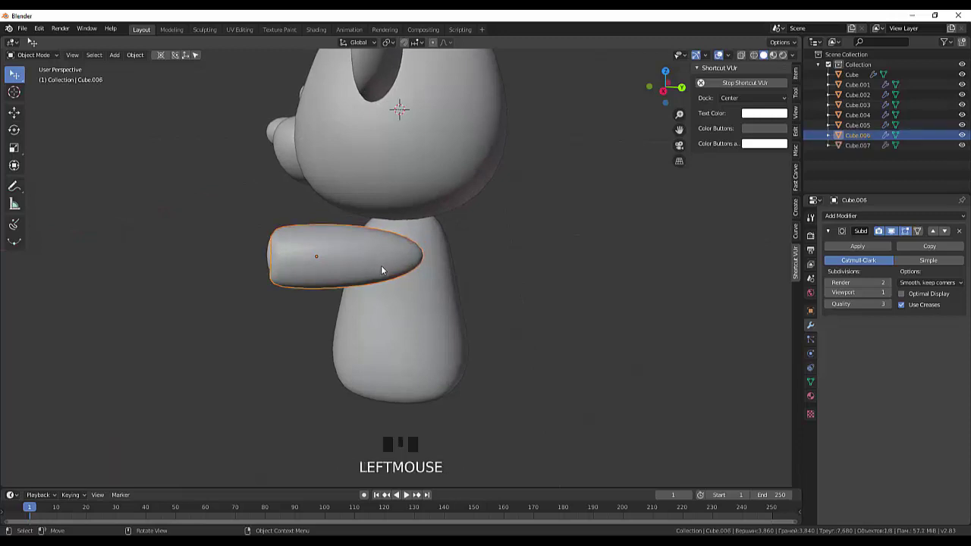
key("s")
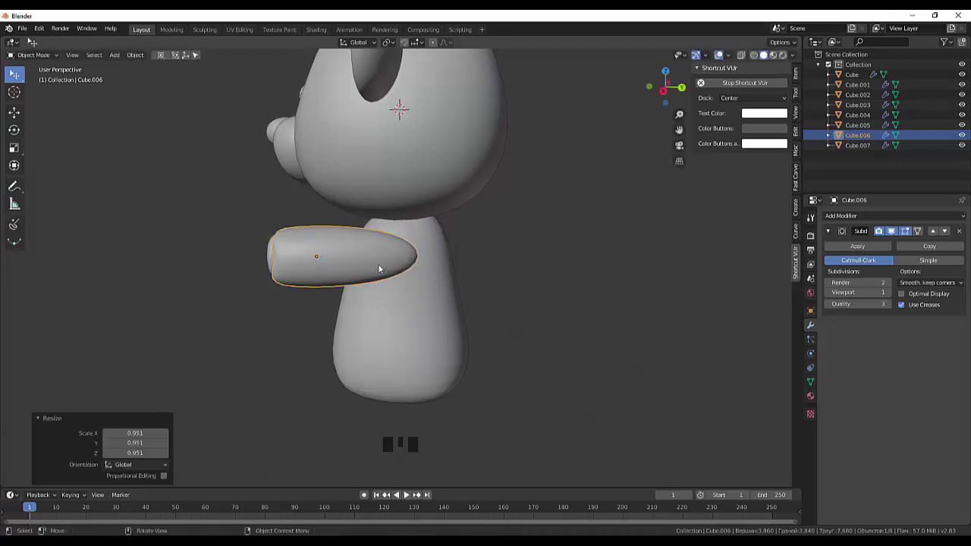
left_click(378, 268)
key("s")
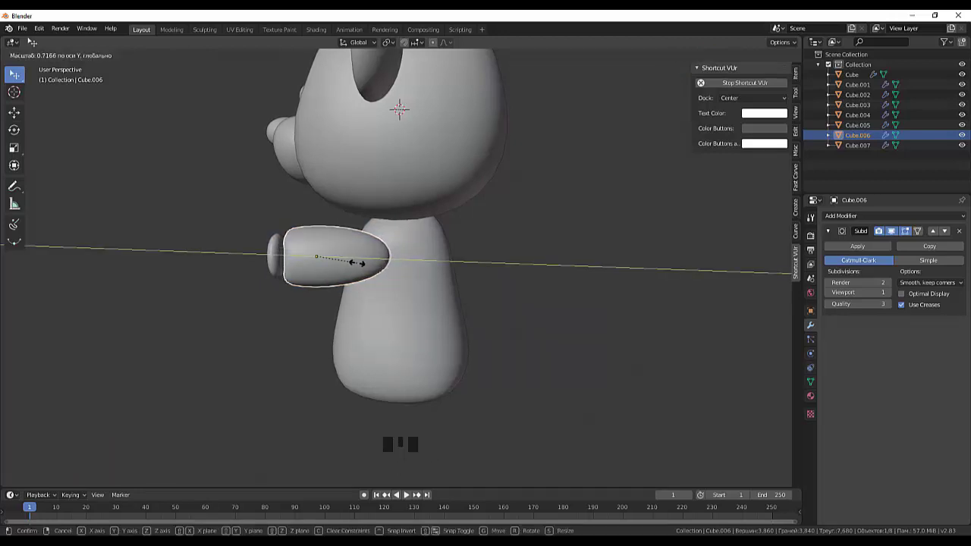
- Slide the paw pad back onto the shortened arm's tip
left_click(278, 262)
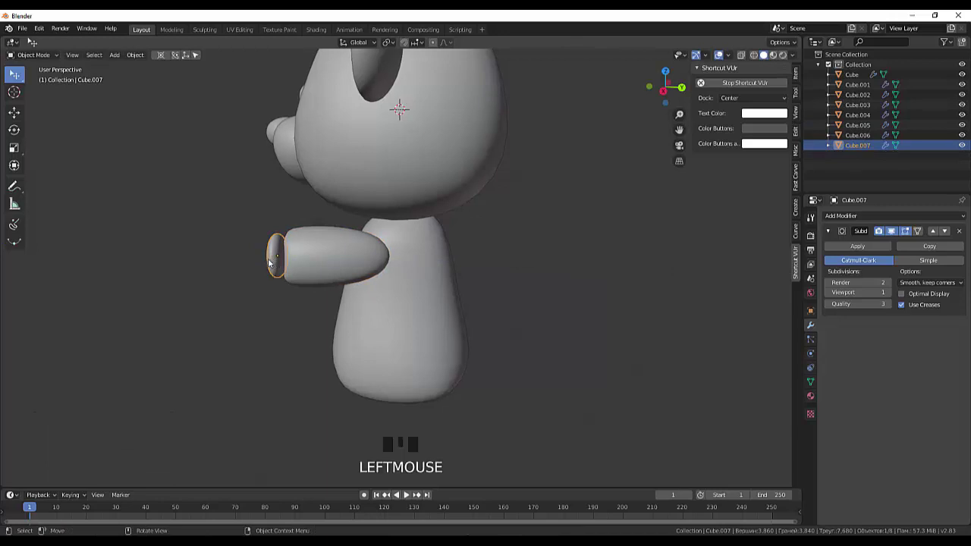
key("g")
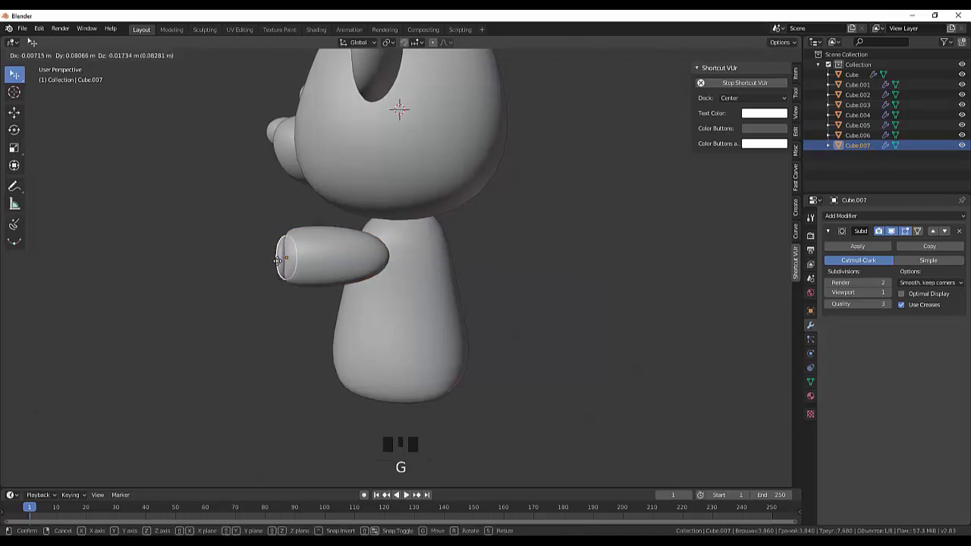
left_click_drag(406, 265, 417, 285)
left_click(379, 296)
- Reselect the arm with its pad and switch to side view to reposition them at the shoulder
left_click(310, 314)
left_click(313, 311)
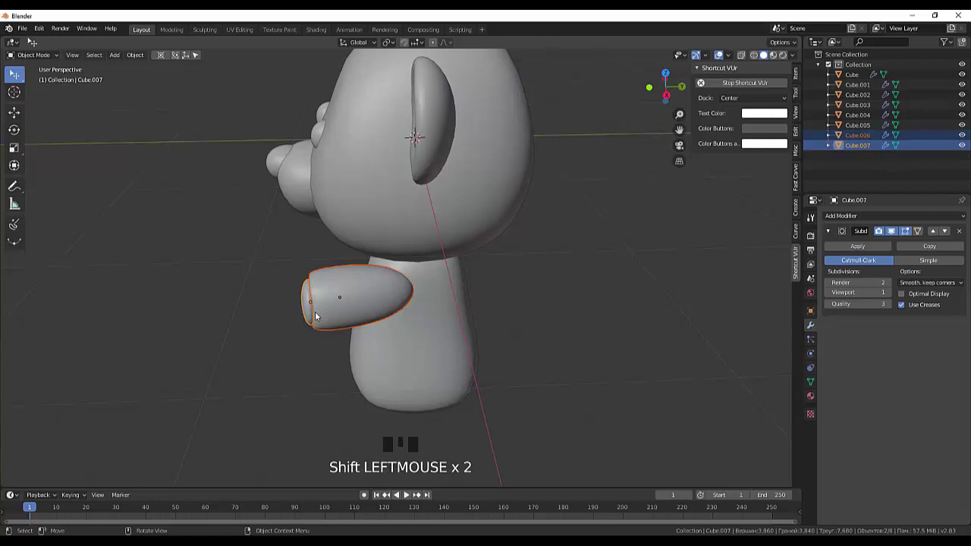
key("KP_3")
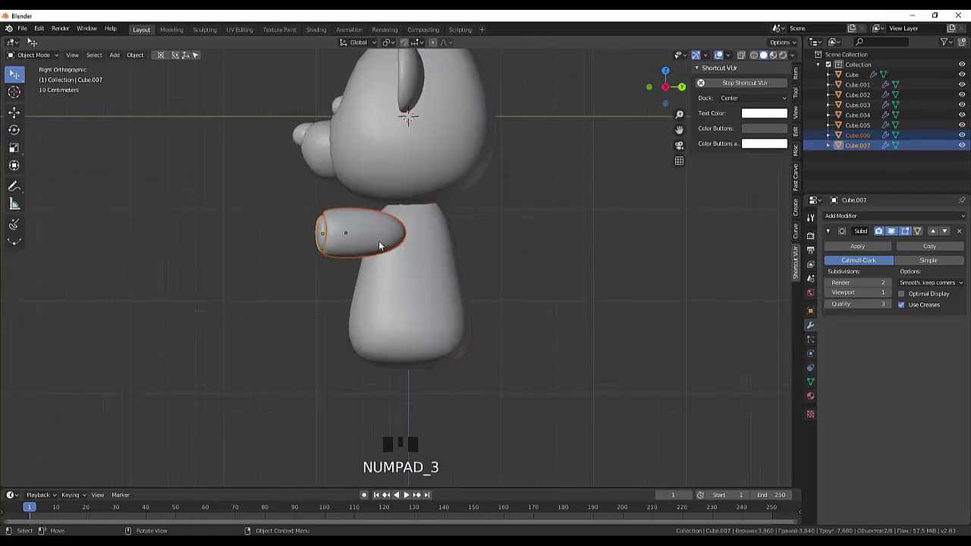
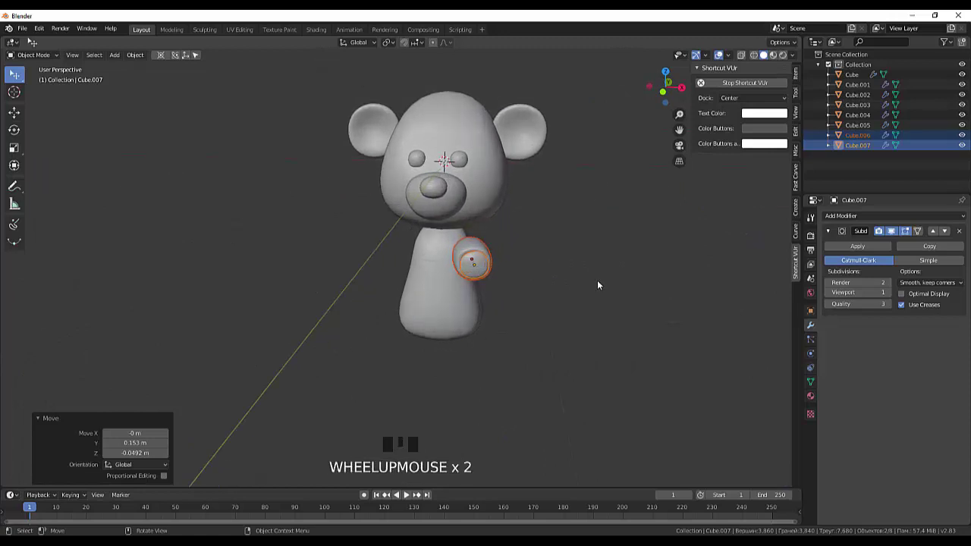
- Mirror a second arm and build two seated legs with paw pads, completing objects up to Cube.009
left_click_drag(591, 292, 524, 333)
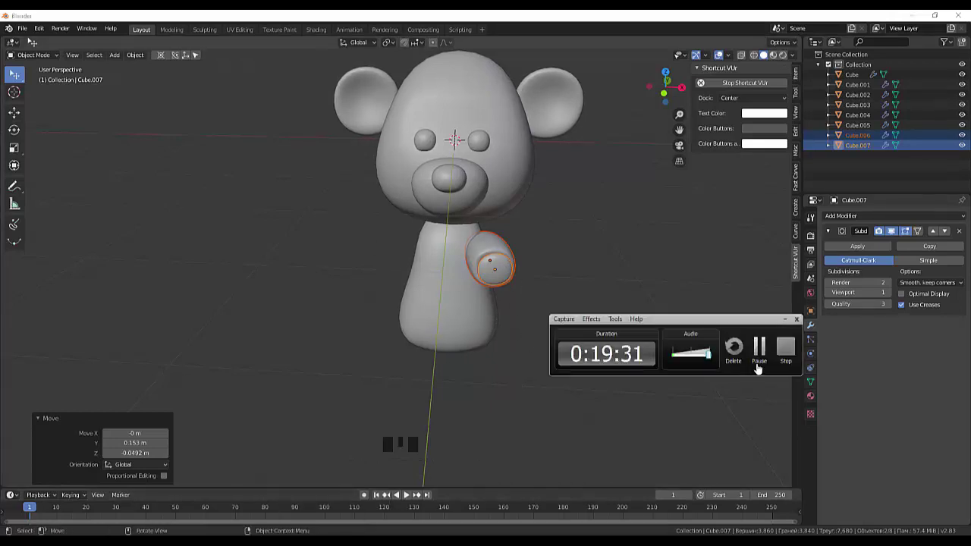
left_click_drag(757, 356, 732, 345)
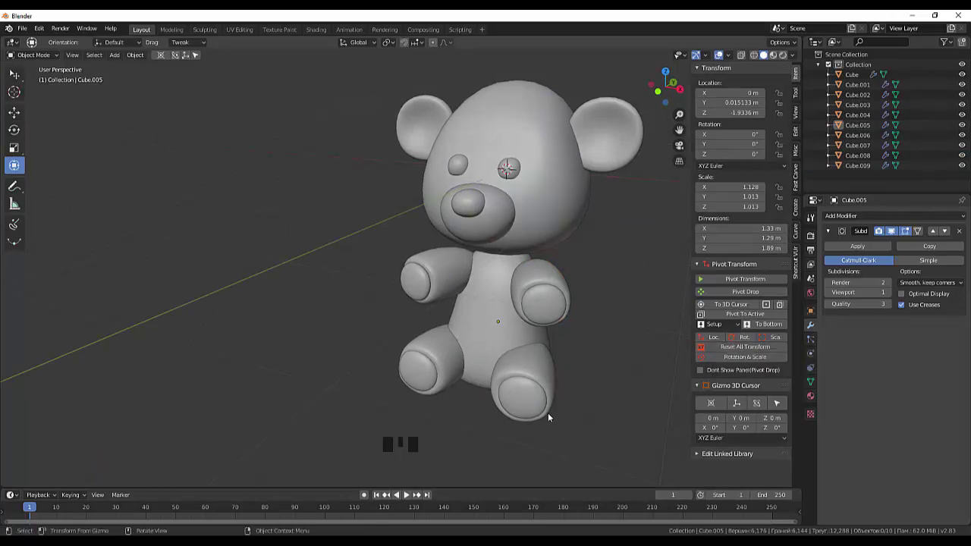
left_click_drag(577, 403, 600, 383)
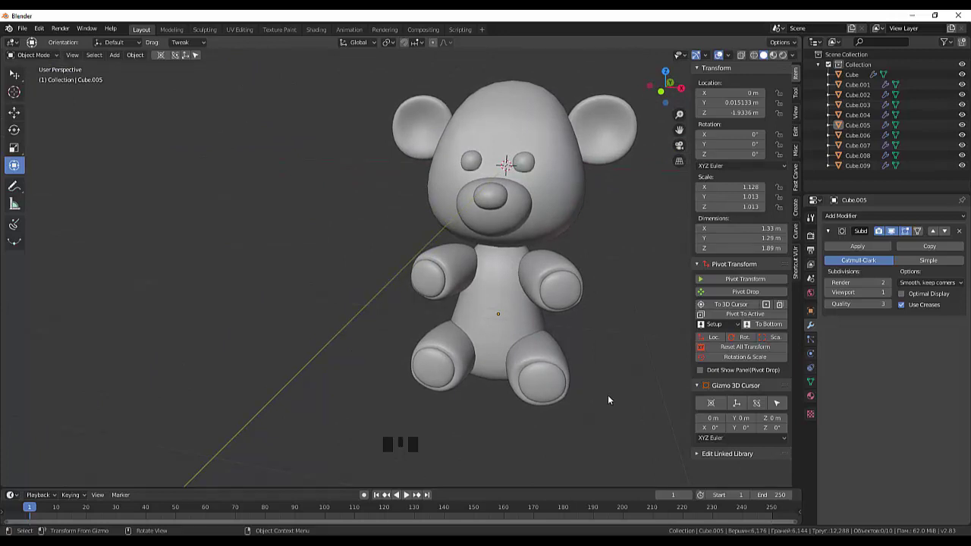
left_click(612, 399)
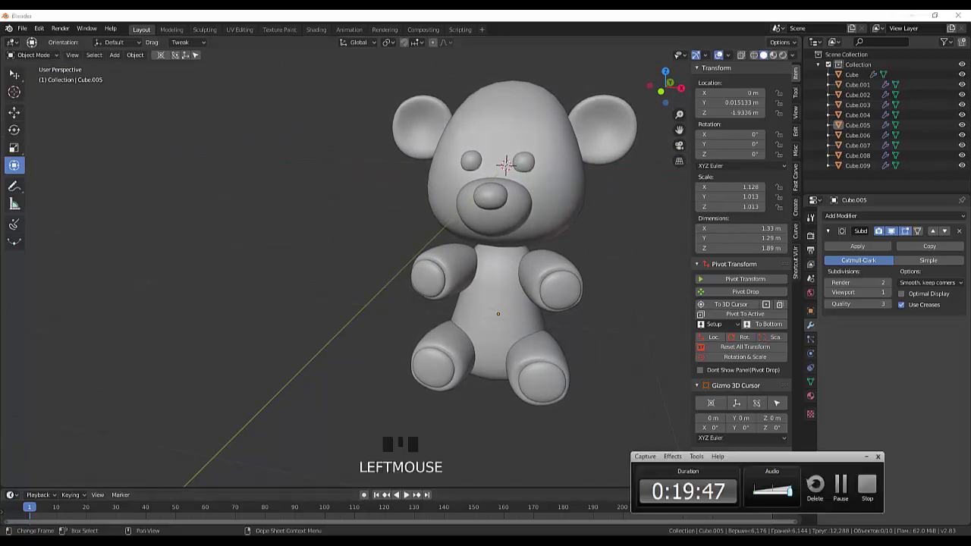